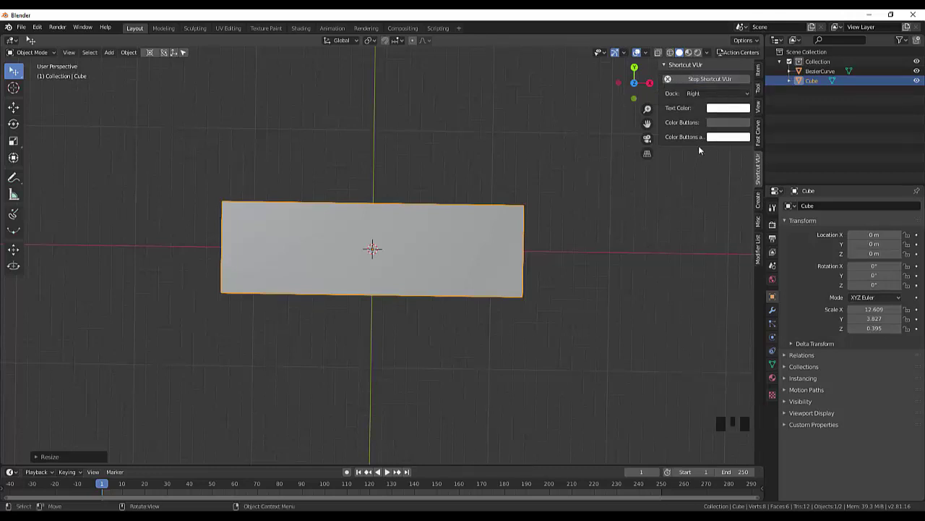
Step: Adjust the 3D view toward the flat box before editing its mesh
left_click_drag(753, 95, 703, 131)
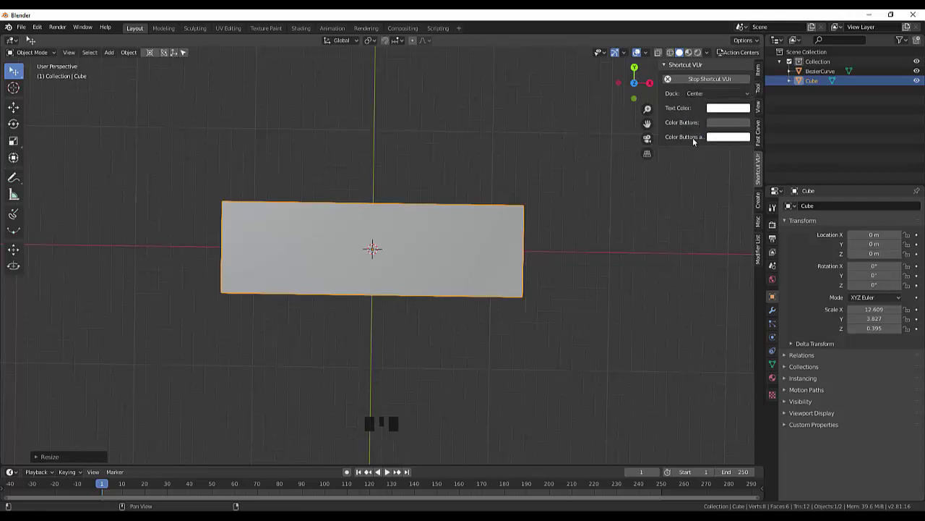
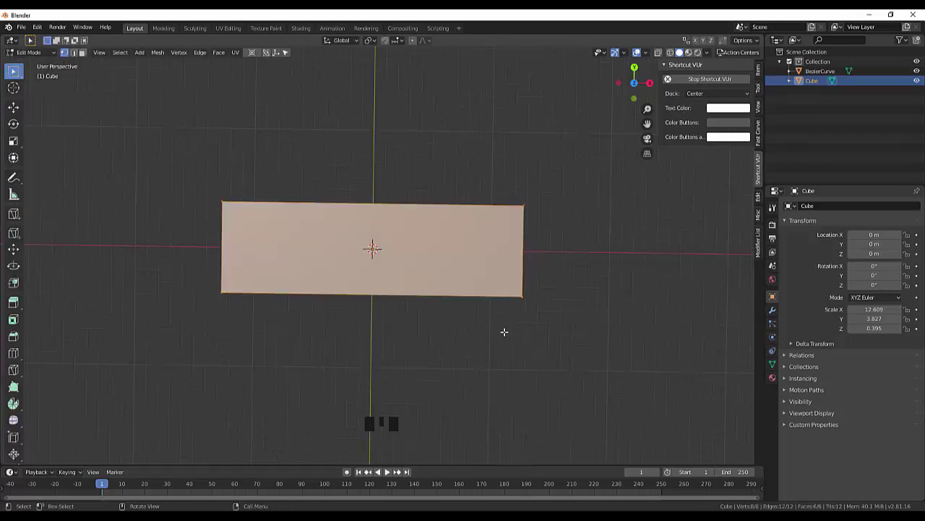
Step: Cut two horizontal edge loops across the box, undo them, then restore them
key("ctrl+r")
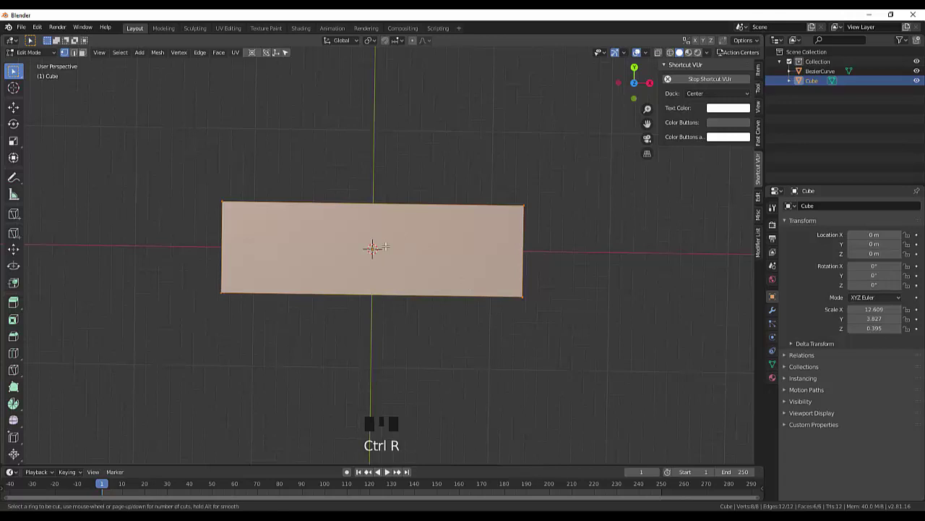
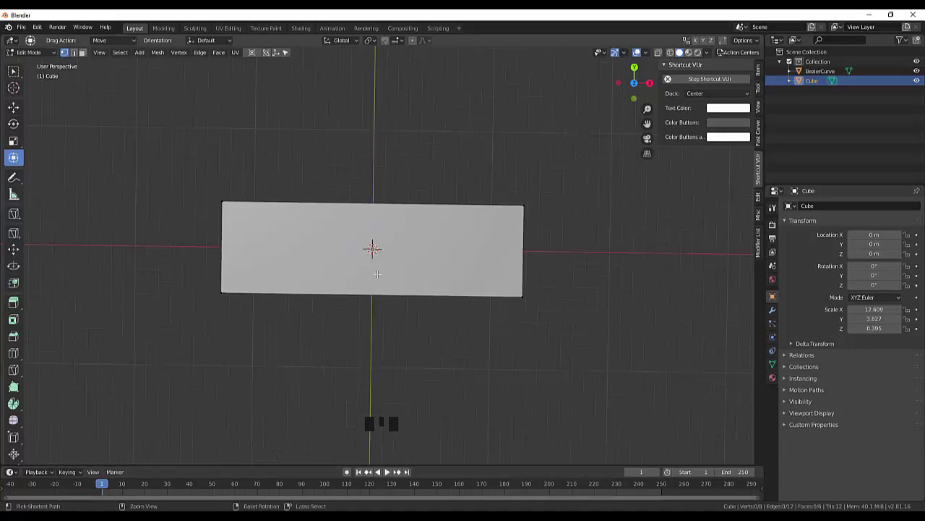
key("ctrl+r")
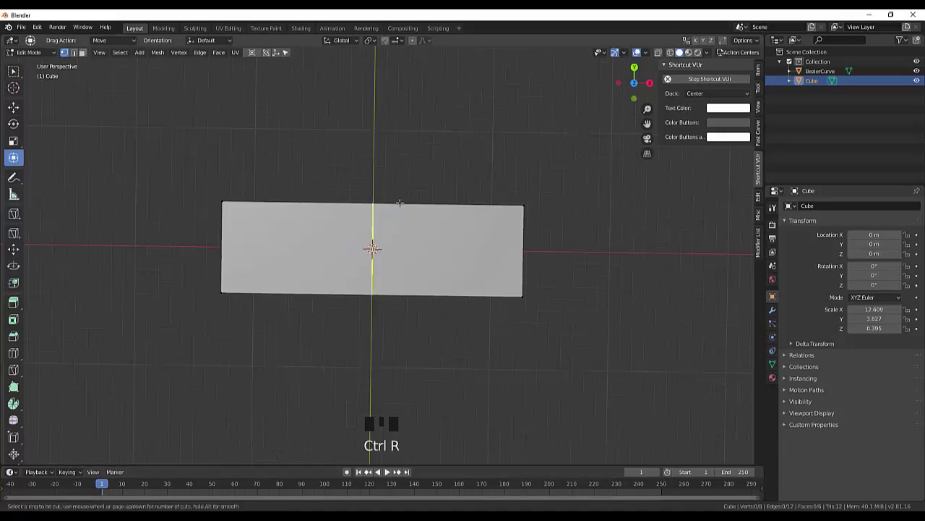
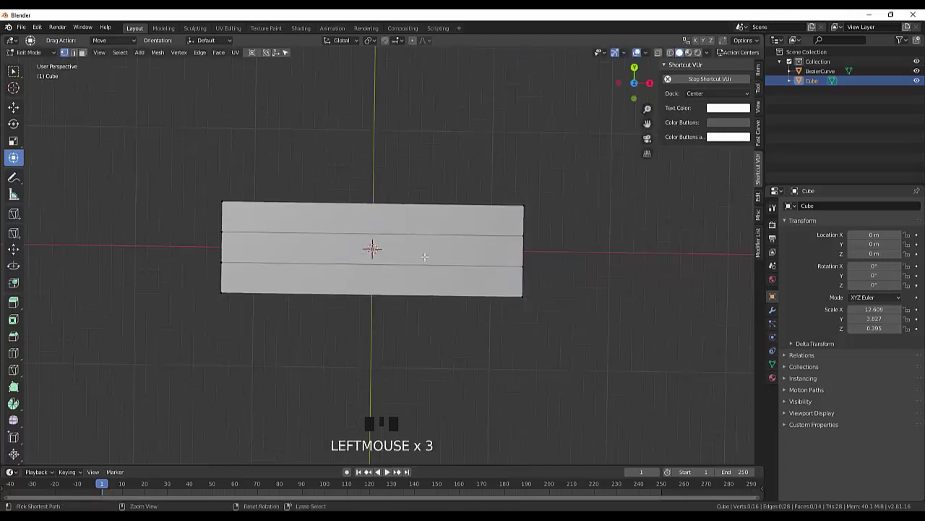
key("ctrl+z")
key("ctrl+z")
key("ctrl+z")
key("ctrl+z")
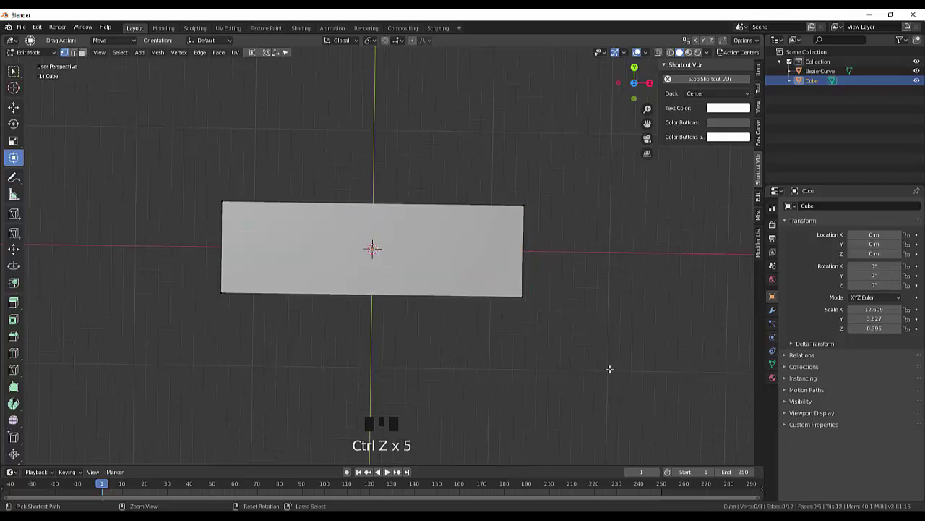
Step: Redo to make the middle strip taller and cut a vertical loop near the left end
key("ctrl+shift+z")
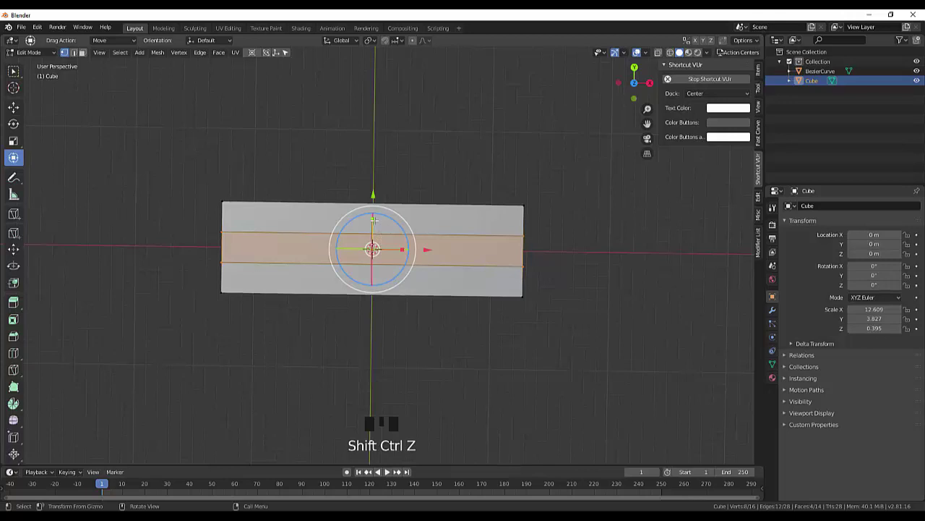
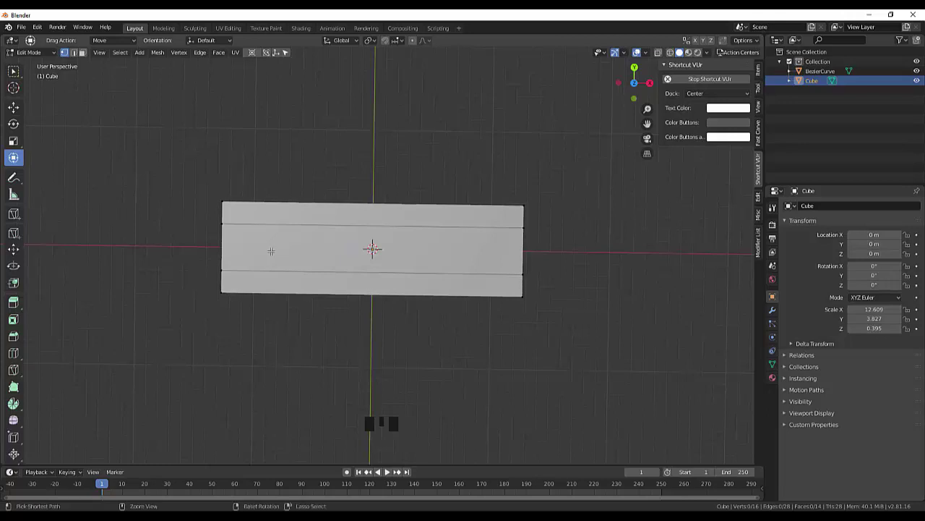
key("ctrl+r")
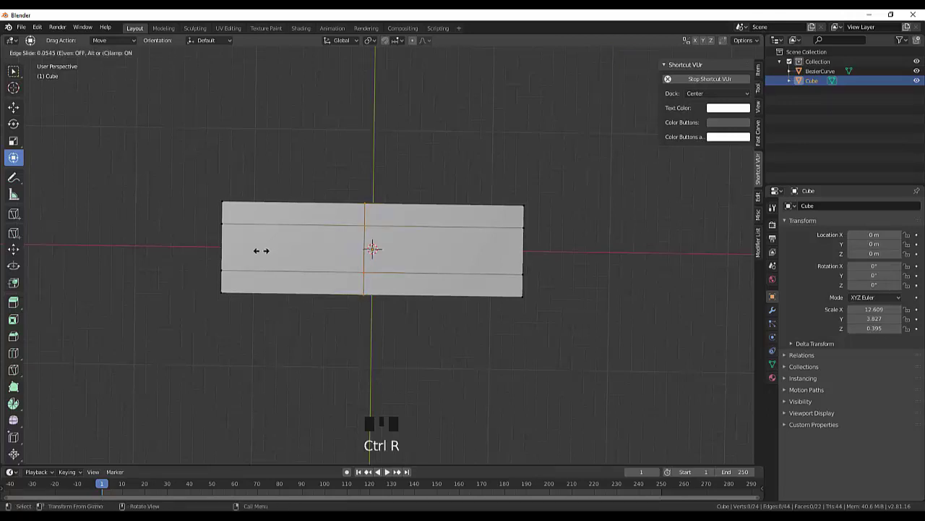
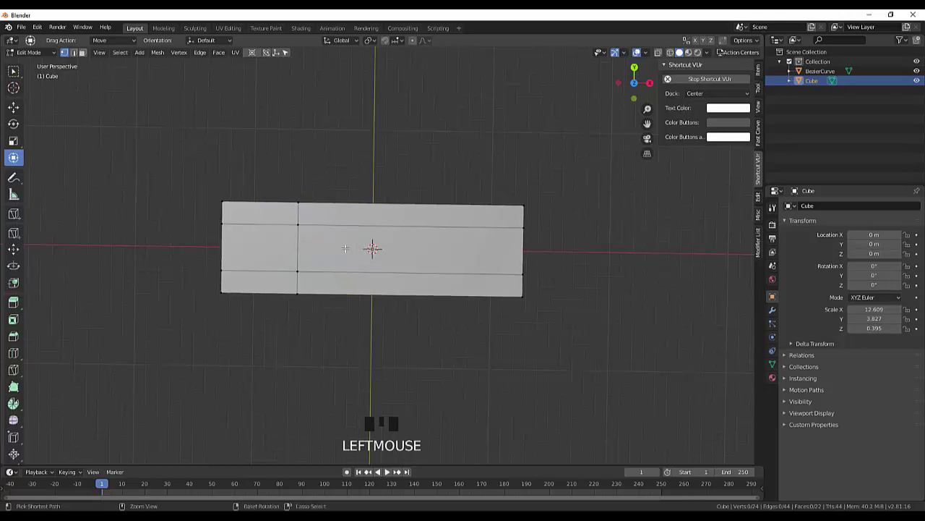
Step: Undo a misplaced loop, then cut two vertical loops framing the box's central section
key("ctrl+r")
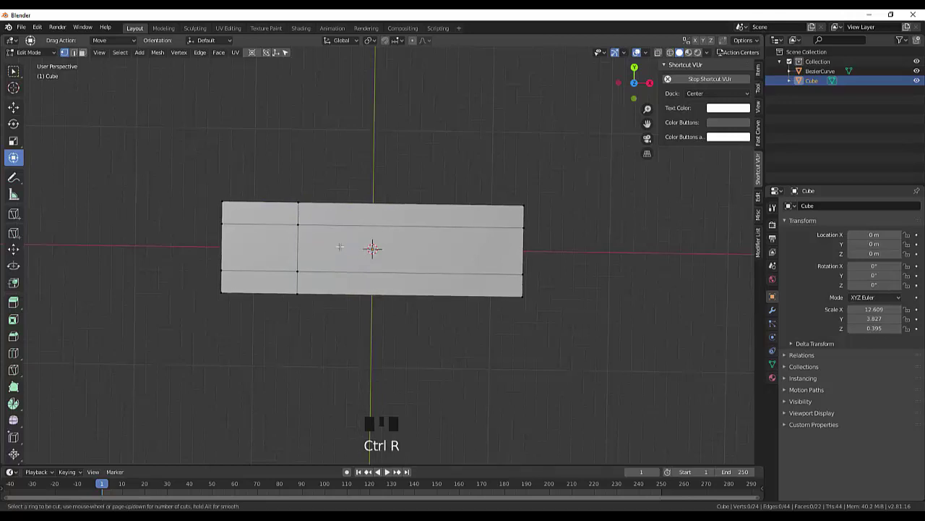
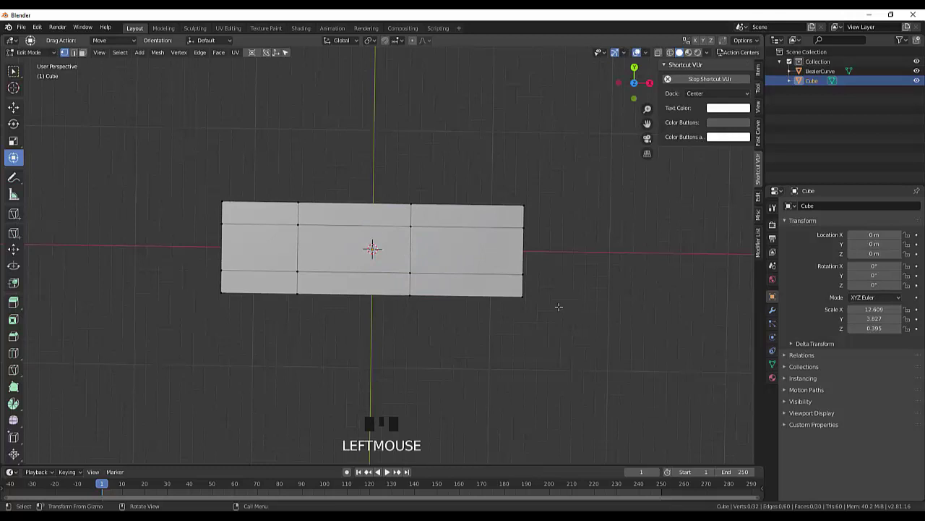
key("ctrl+z")
key("ctrl+z")
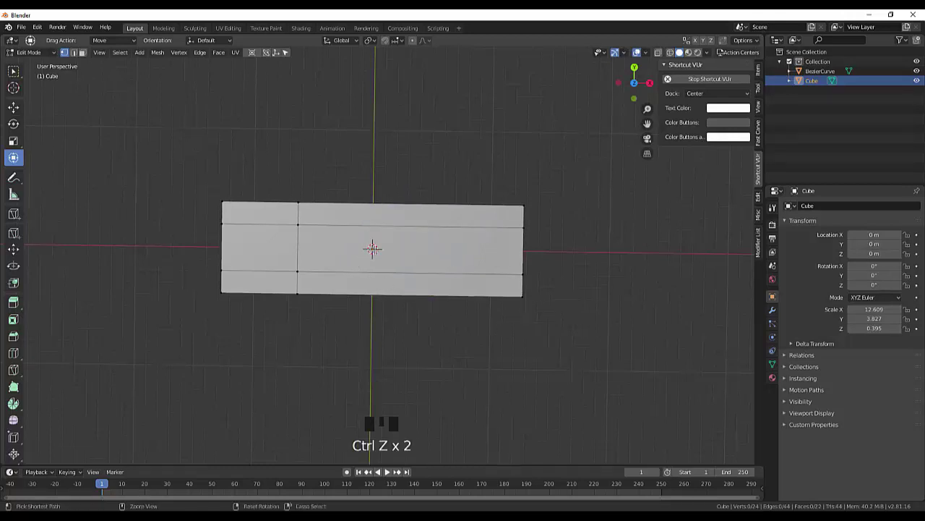
key("ctrl+r")
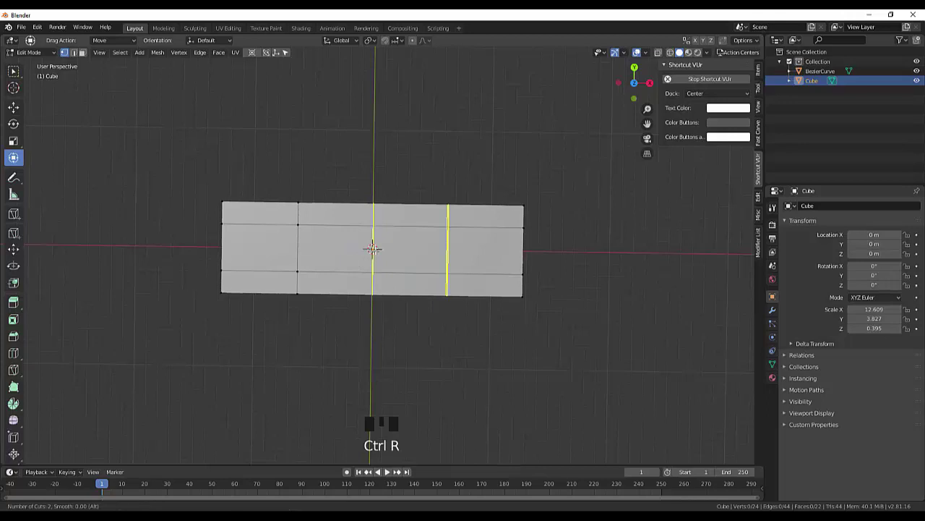
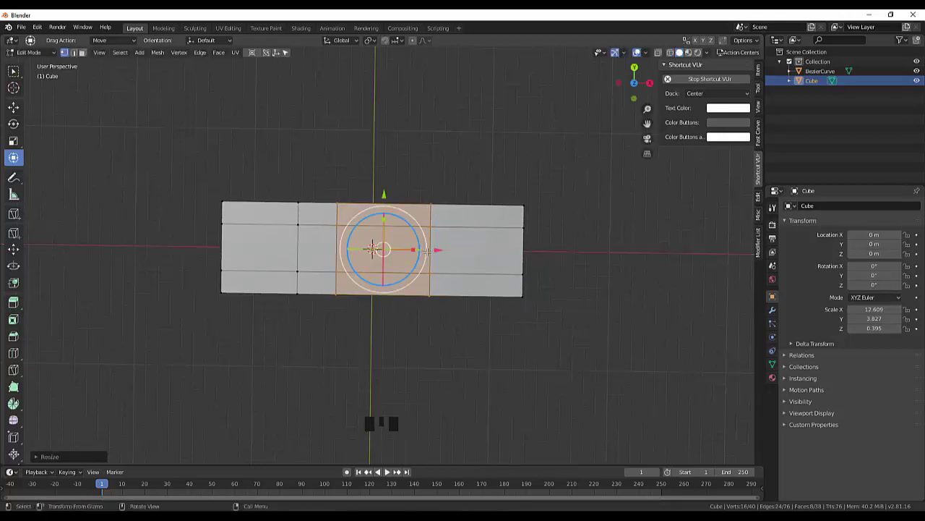
left_click(563, 294)
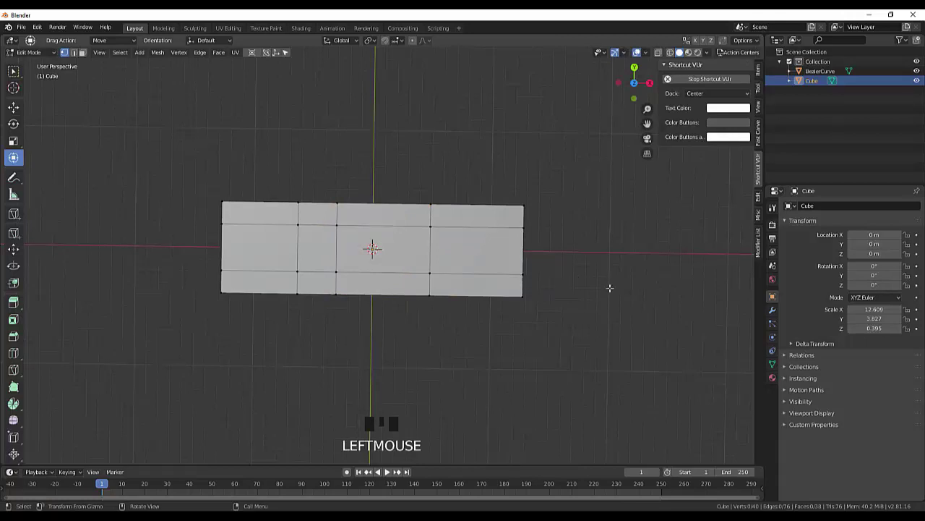
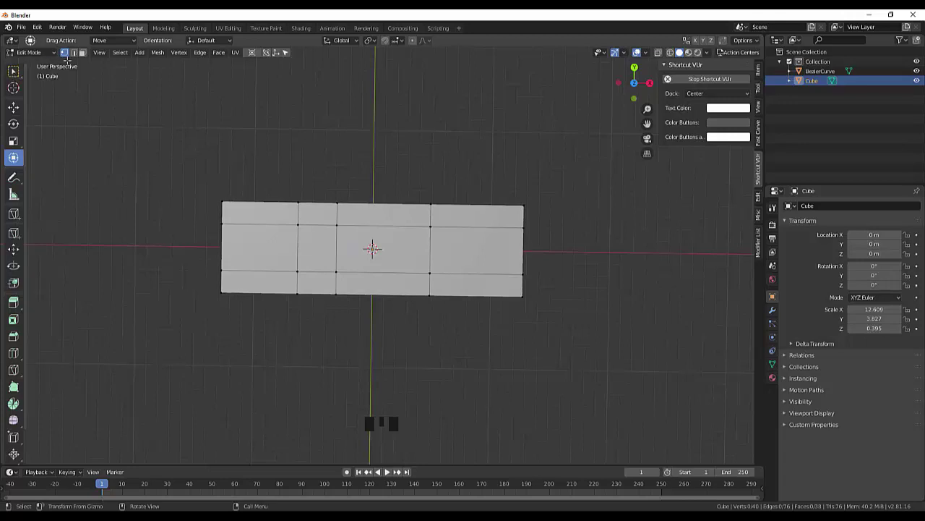
Step: In edge select, cut two loops hugging the central section's borders and toggle X-ray display
left_click(76, 53)
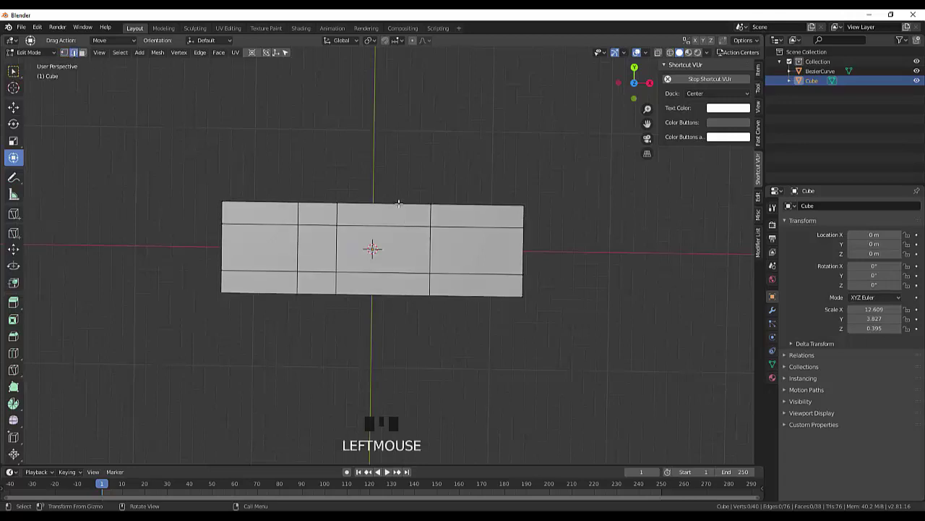
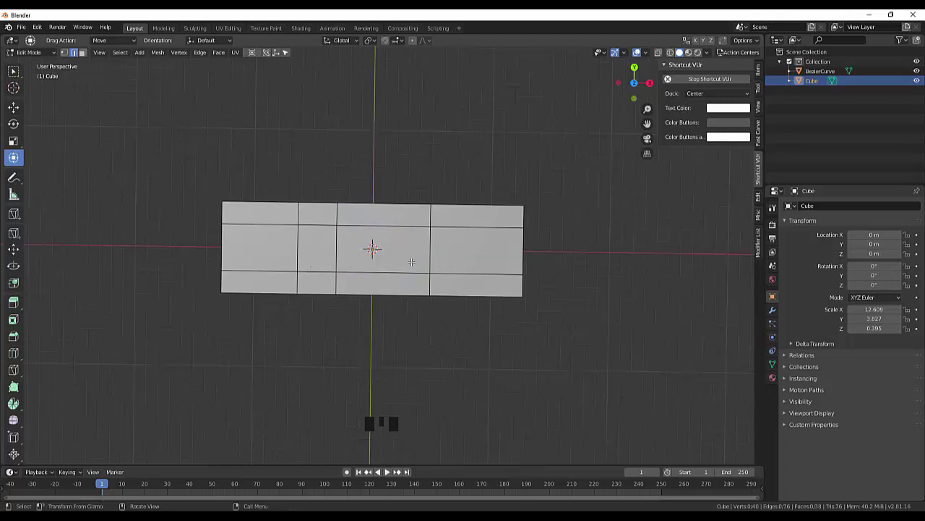
key("ctrl+r")
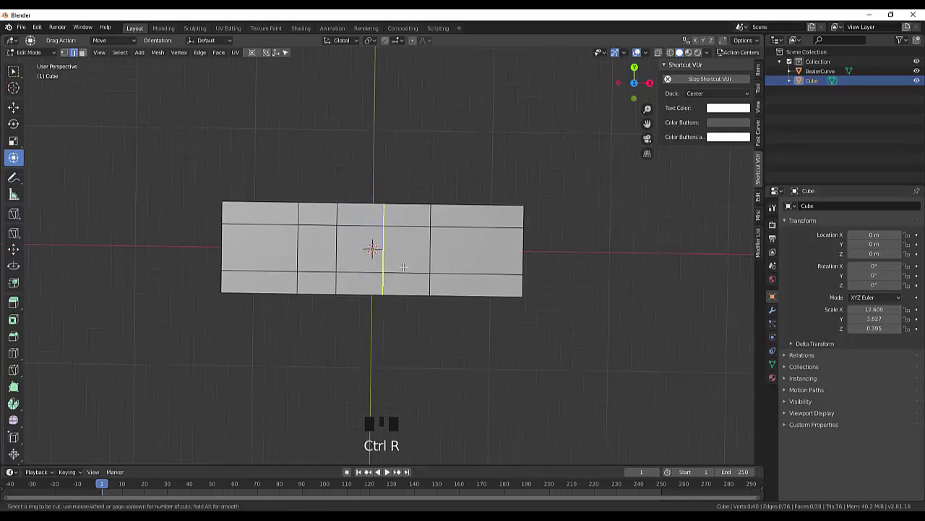
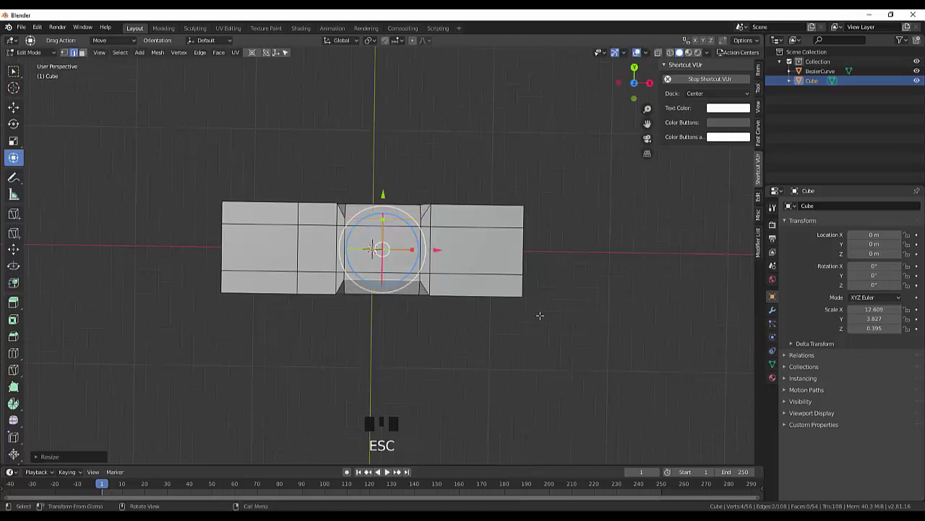
key("ctrl+z")
left_click(630, 281)
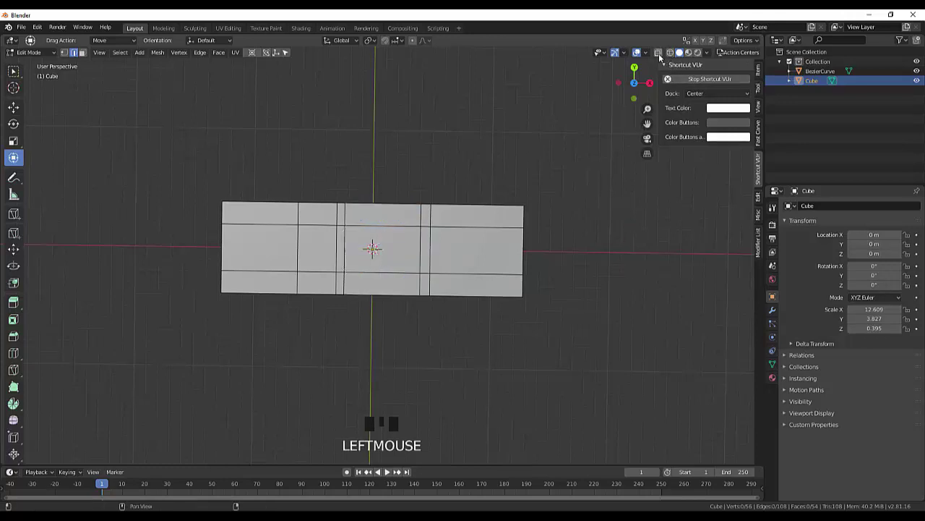
left_click(662, 58)
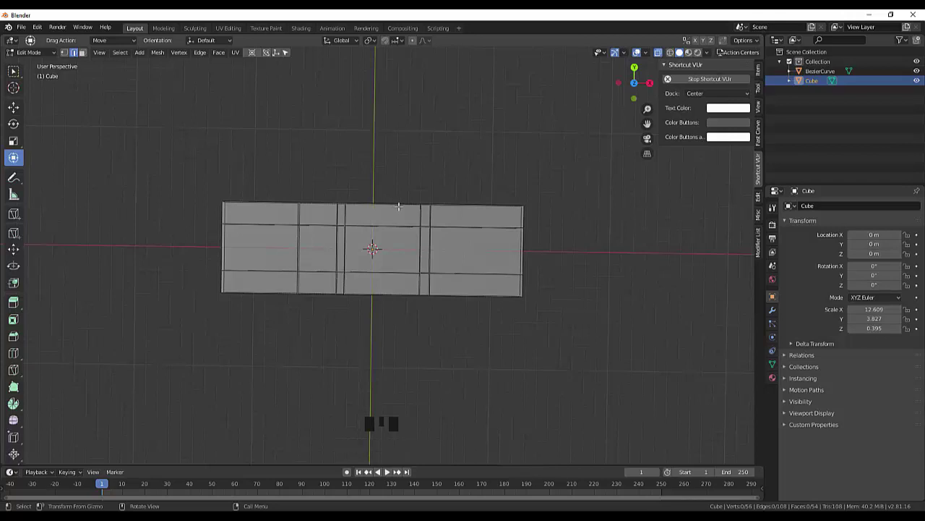
Step: Zoom the view, switch to vertex select and the box-drag selection tool
scroll("up", 3)
scroll("up", 3)
scroll("down", 3)
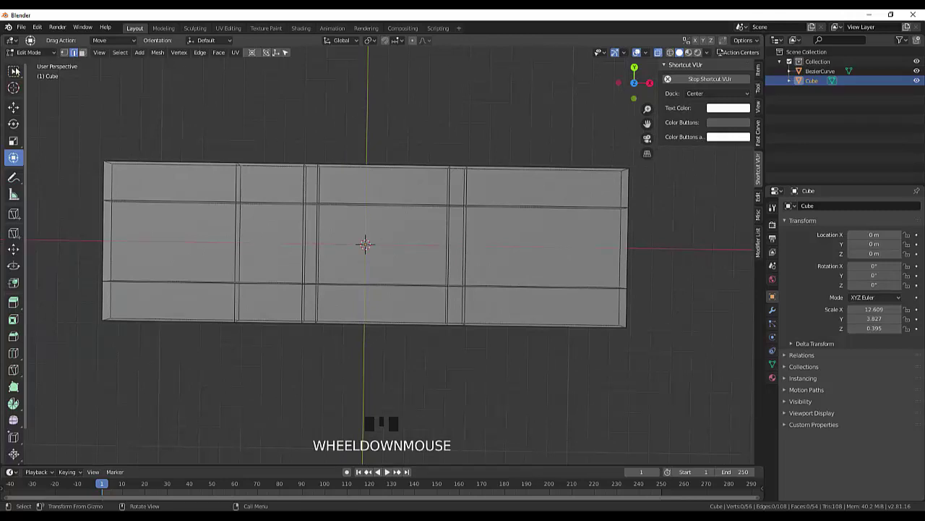
left_click(70, 54)
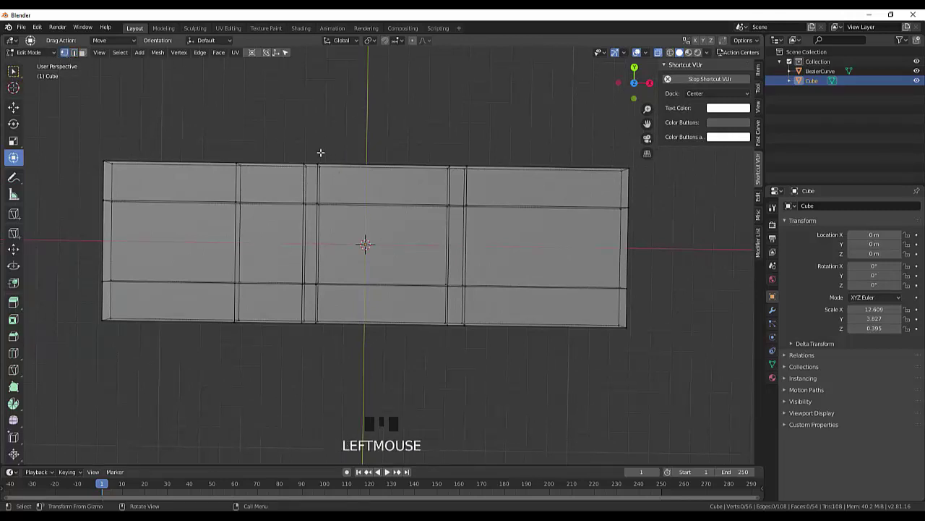
left_click(316, 154)
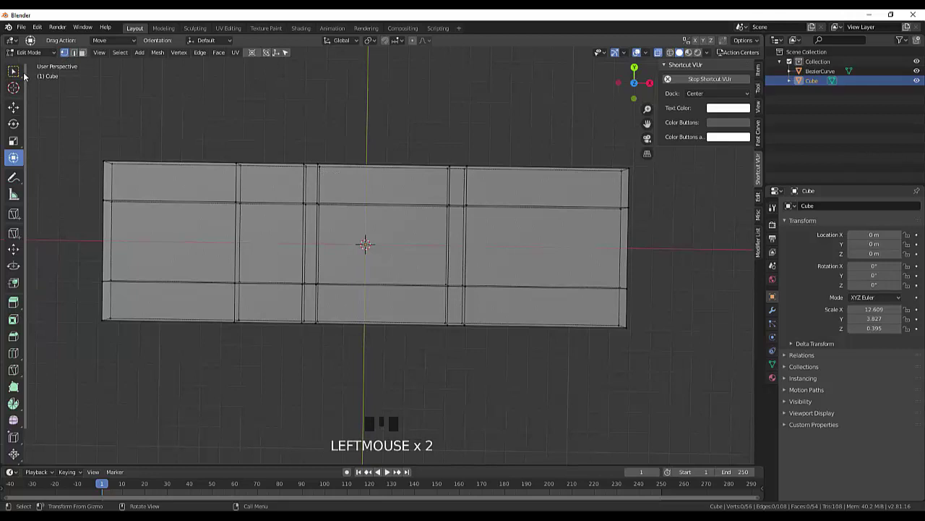
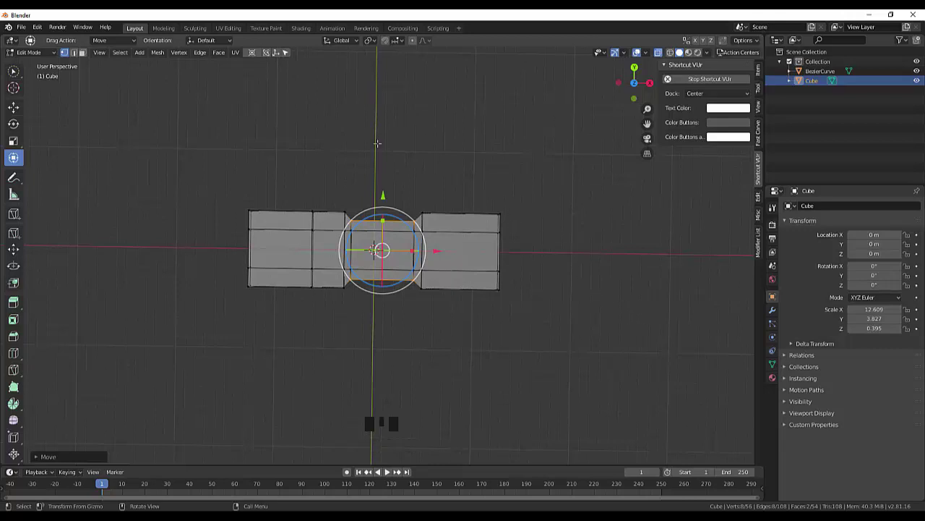
Step: Drag-select the vertices at the right end of the wide block
left_click_drag(18, 72, 606, 301)
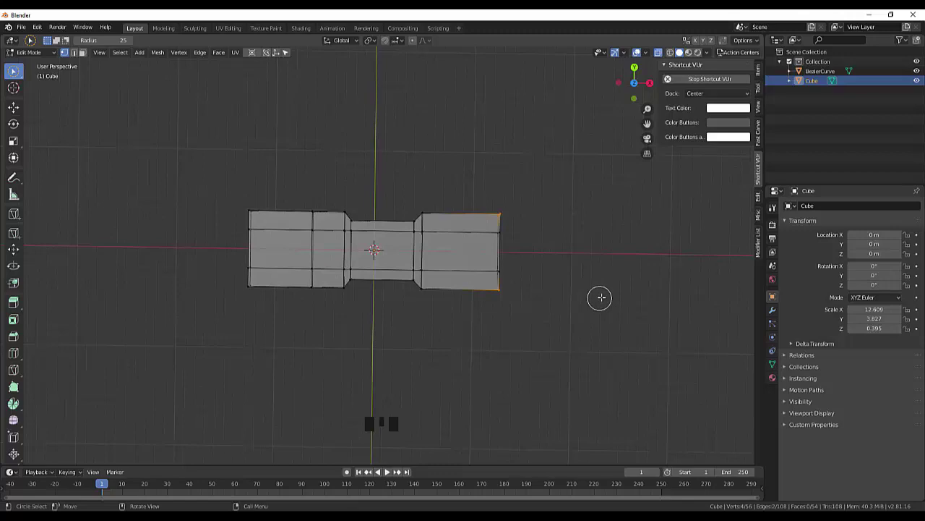
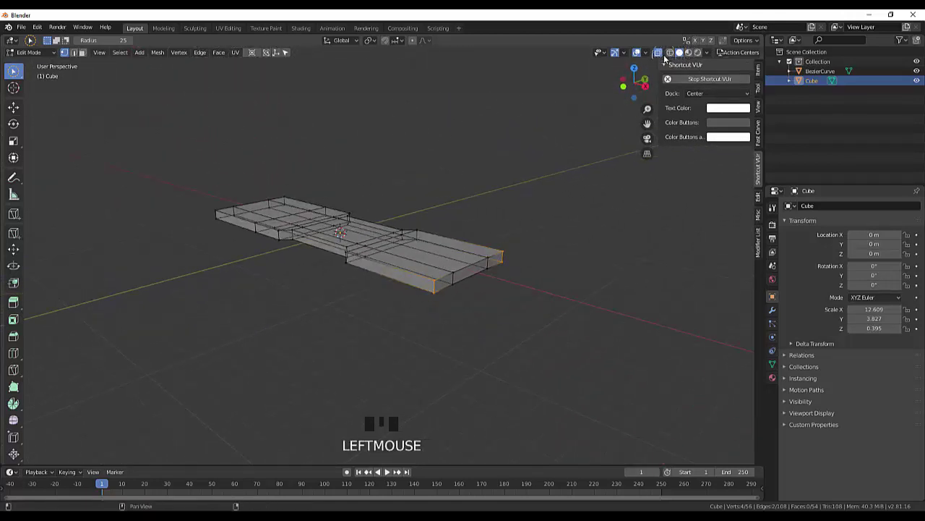
Step: Turn X-ray off so the mesh displays solid again
left_click(659, 56)
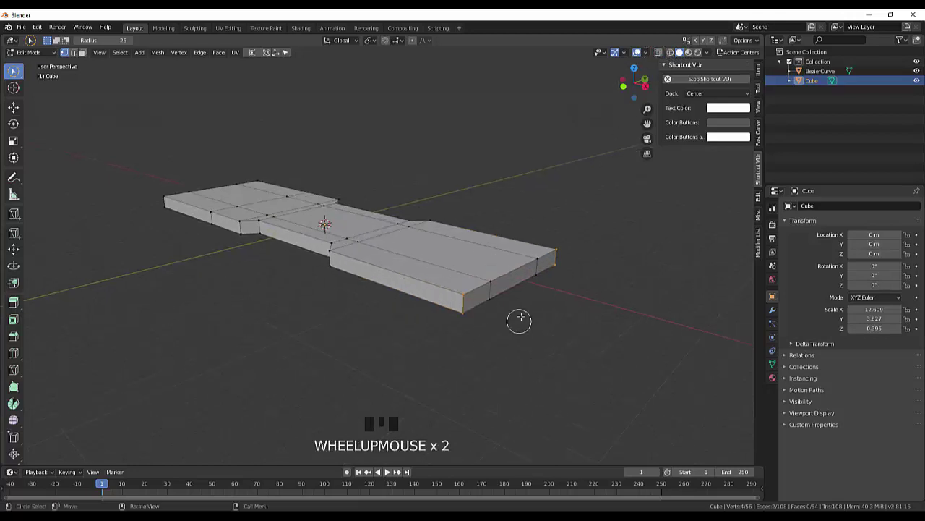
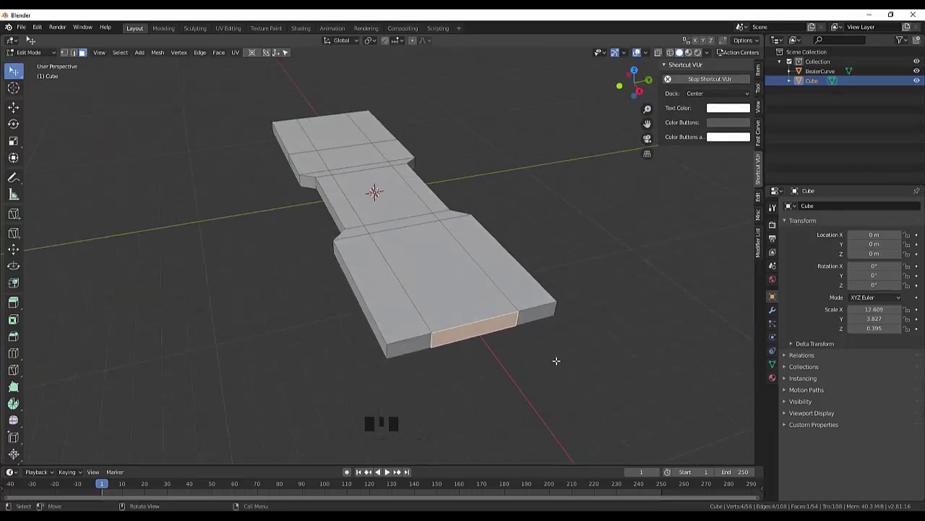
Step: Extrude the end face into a short narrow tab, then view the mesh from the top
key("e")
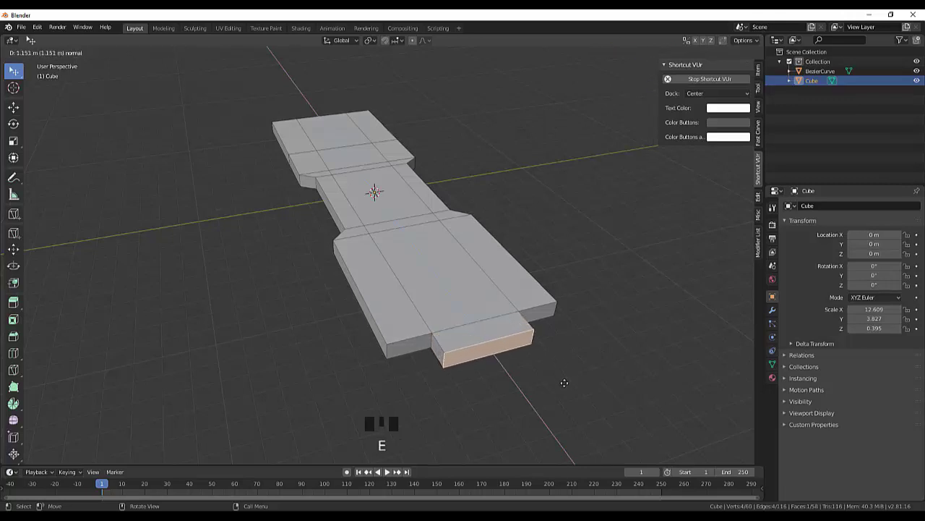
left_click_drag(593, 371, 706, 327)
key("KP_7")
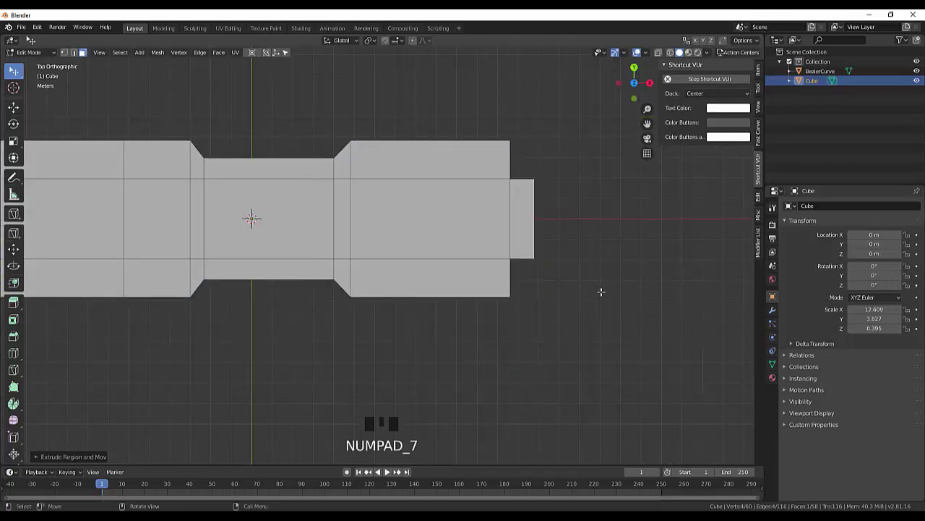
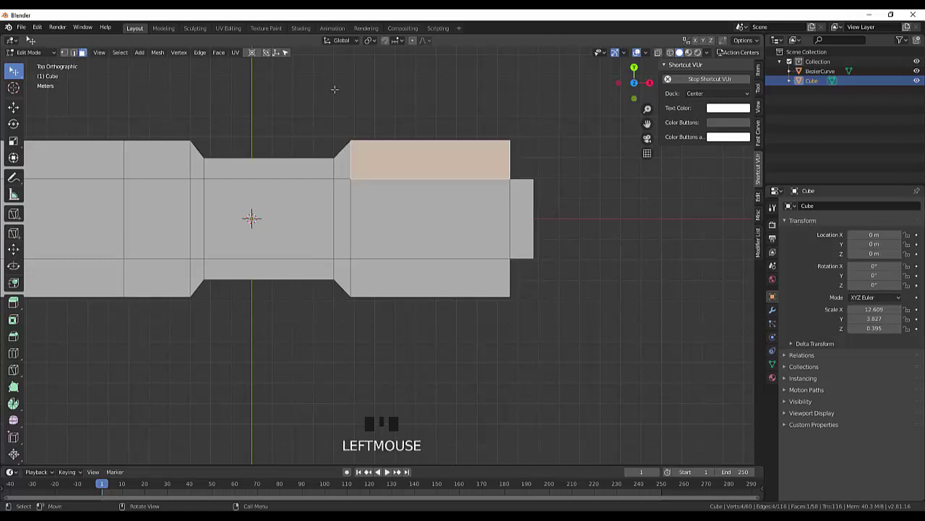
Step: Switch to vertex select to pick the upper strip of the wide block
left_click(69, 51)
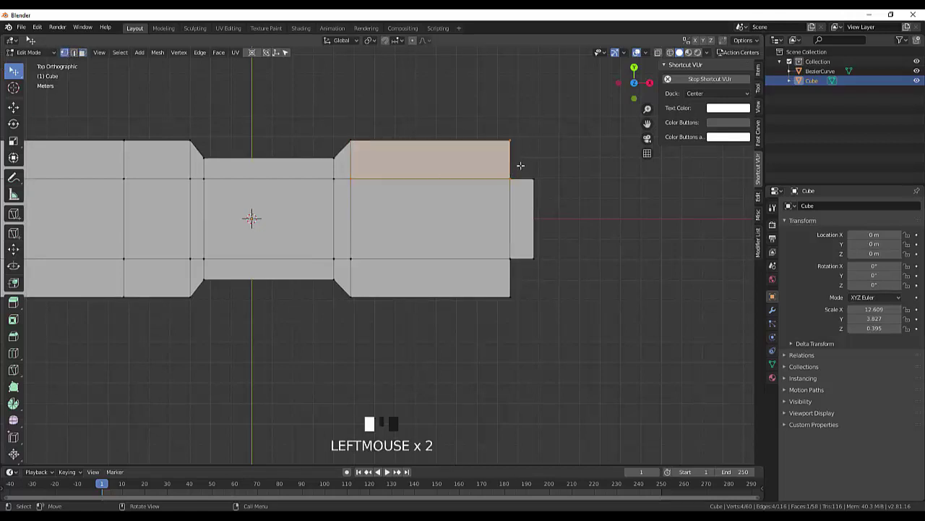
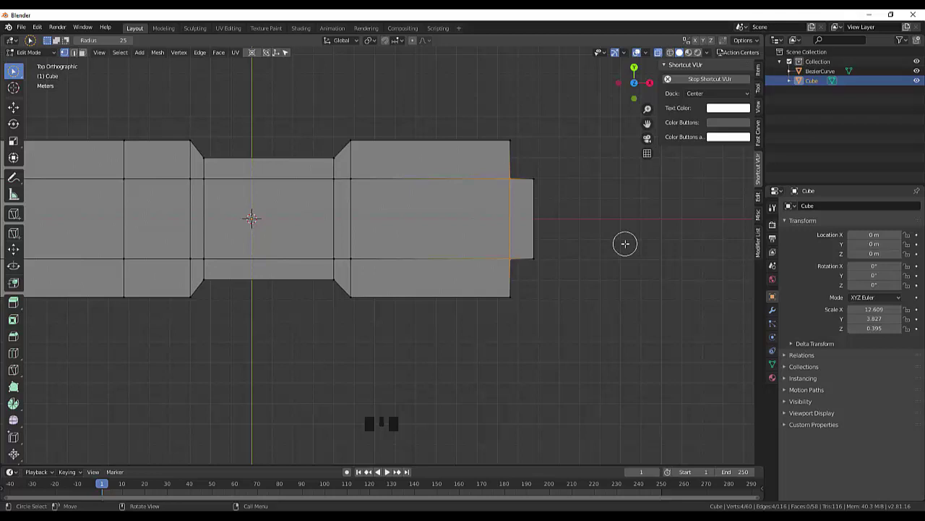
Step: Slide the wide block's outer corner vertices along X so it tapers into the end tab
key("g")
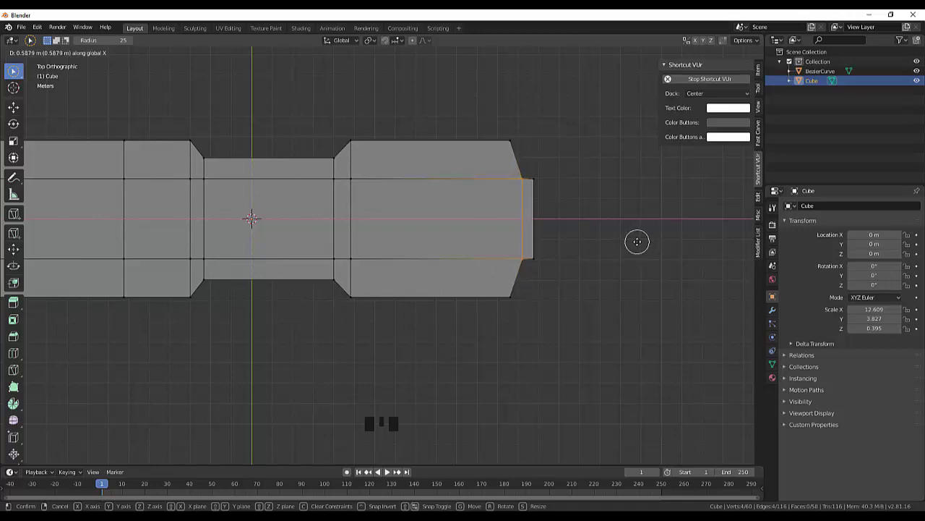
left_click_drag(631, 321, 583, 305)
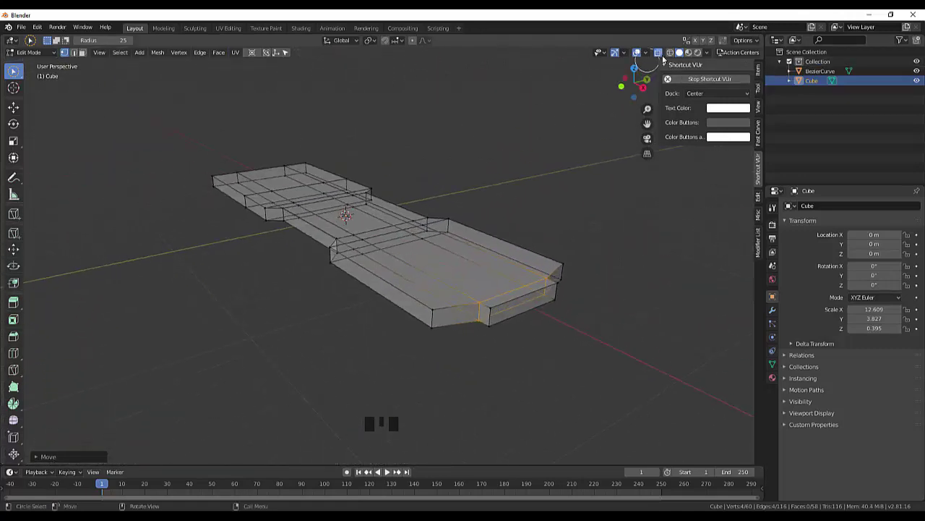
left_click(684, 53)
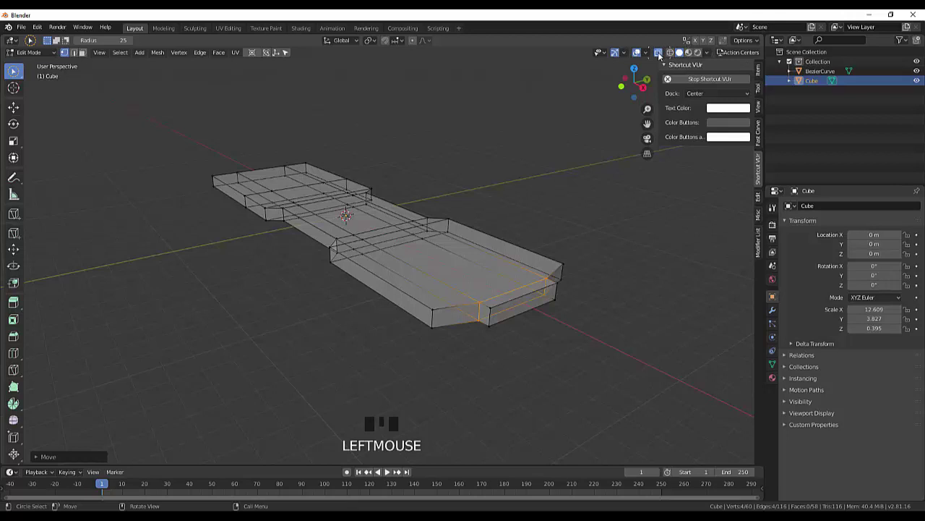
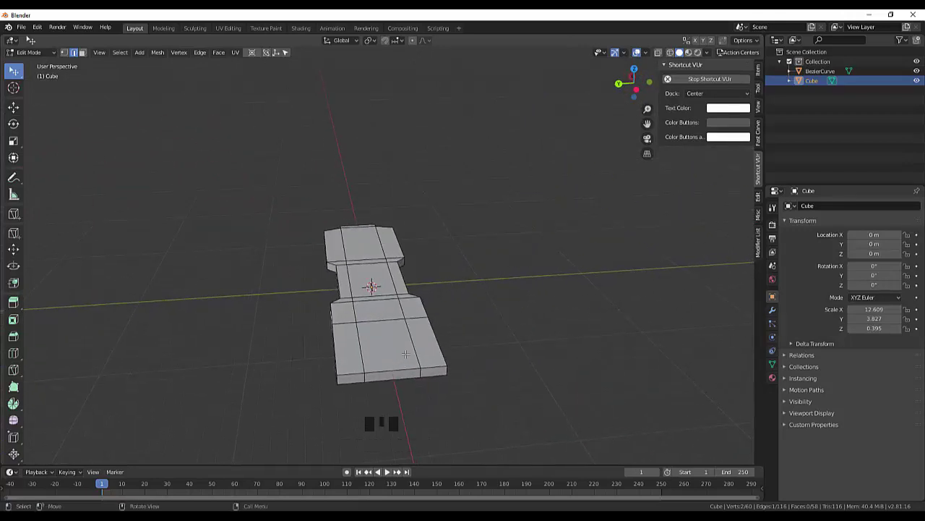
Step: Delete the centre faces of the wide end, opening a gap between two prongs
left_click(389, 355)
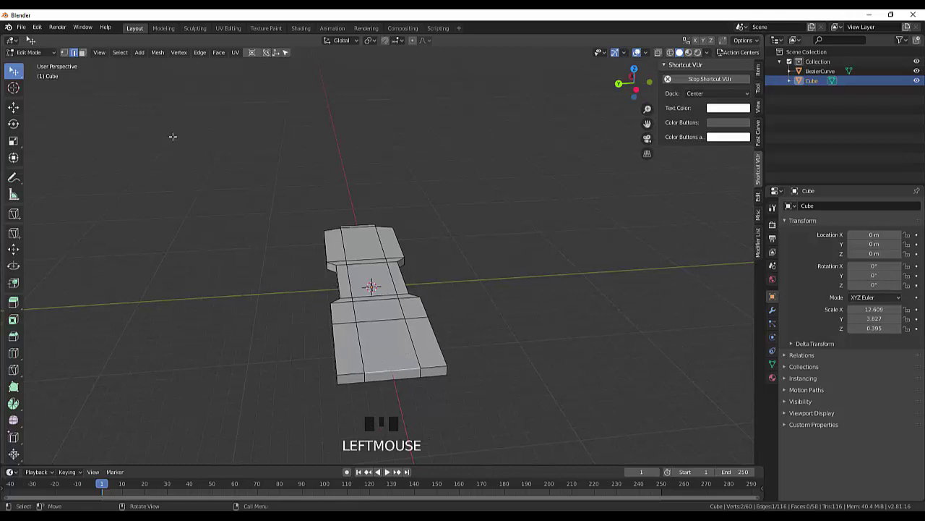
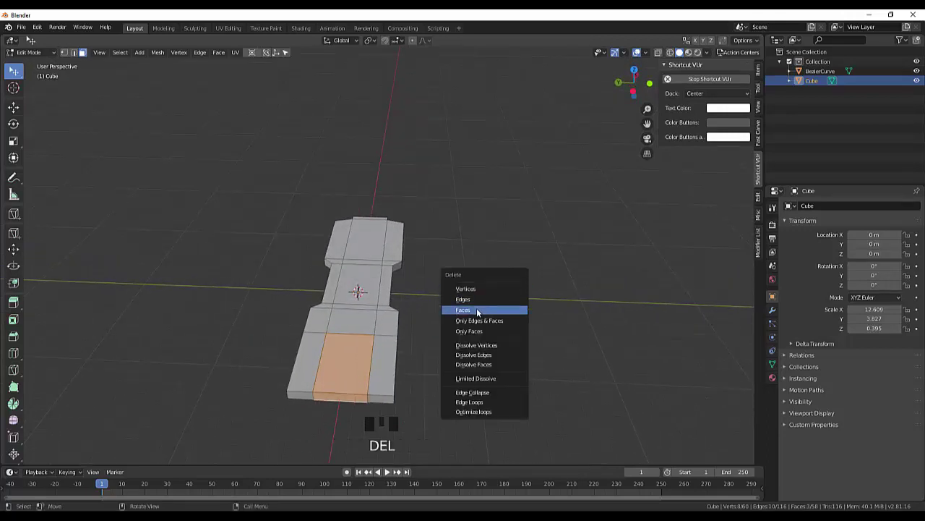
left_click_drag(496, 316, 309, 326)
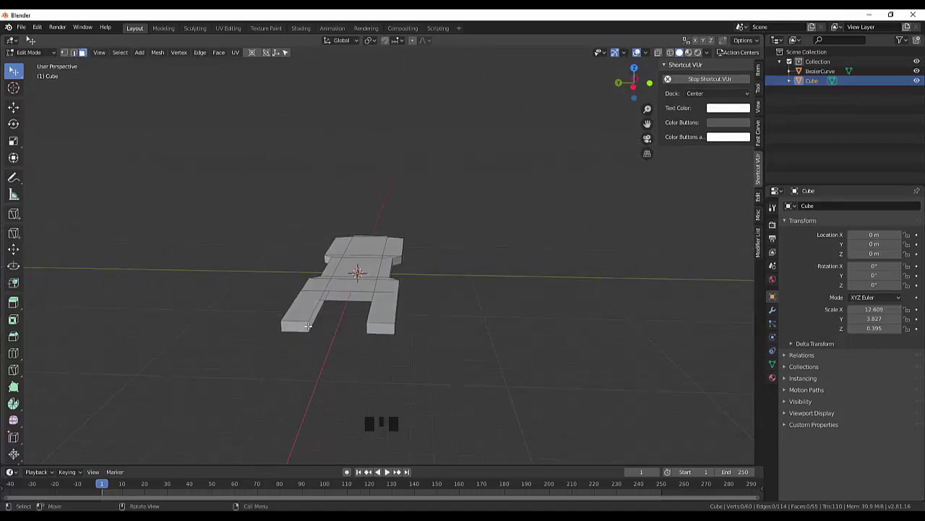
scroll("up", 3)
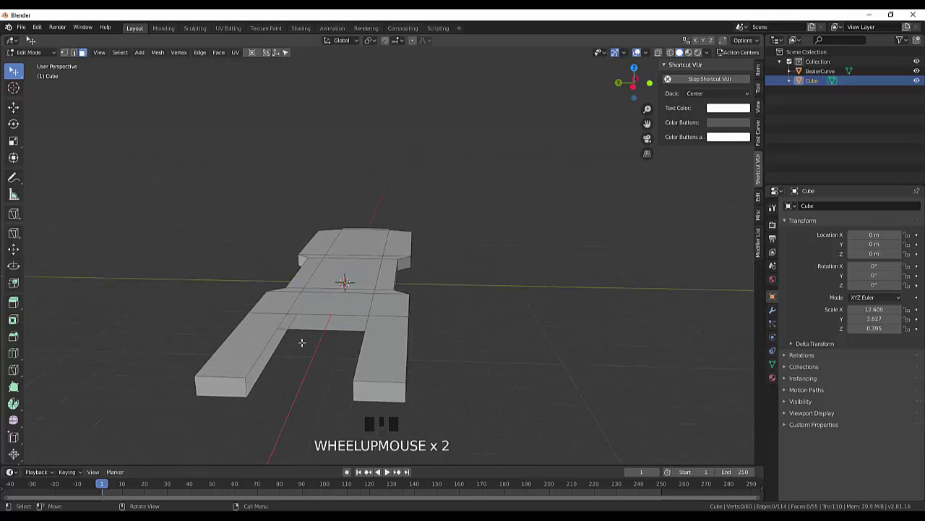
Step: Circle-select the four vertices around the new gap
left_click(67, 59)
left_click_drag(15, 71, 321, 406)
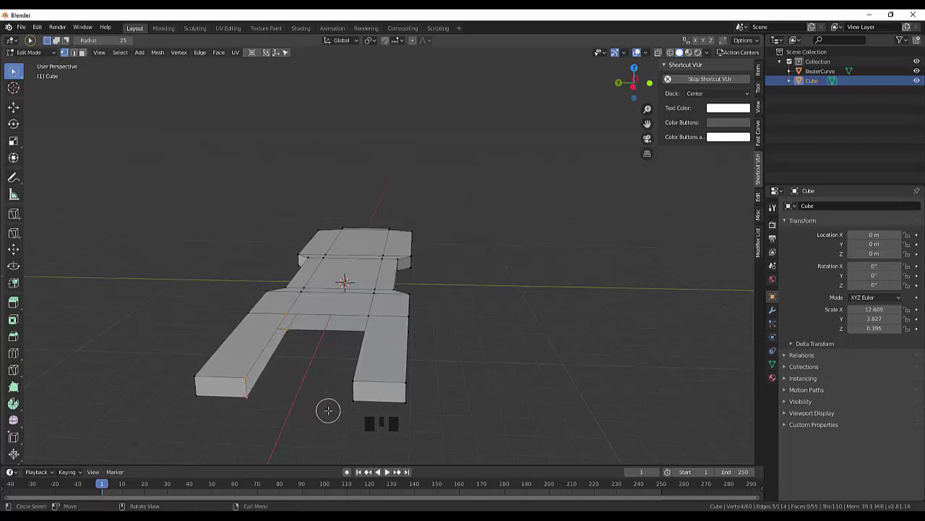
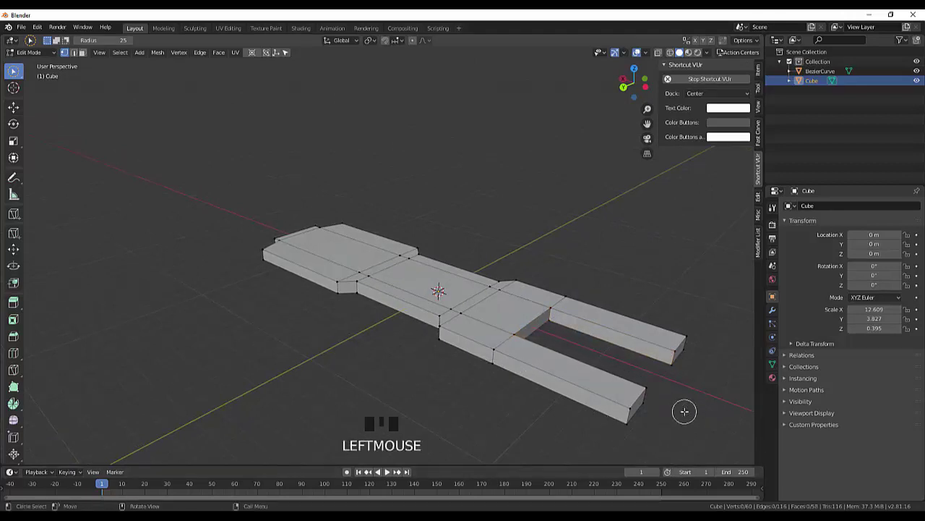
Step: Fill the open back wall of the gap with a face and pick a prong-tip corner edge
left_click_drag(689, 431, 613, 429)
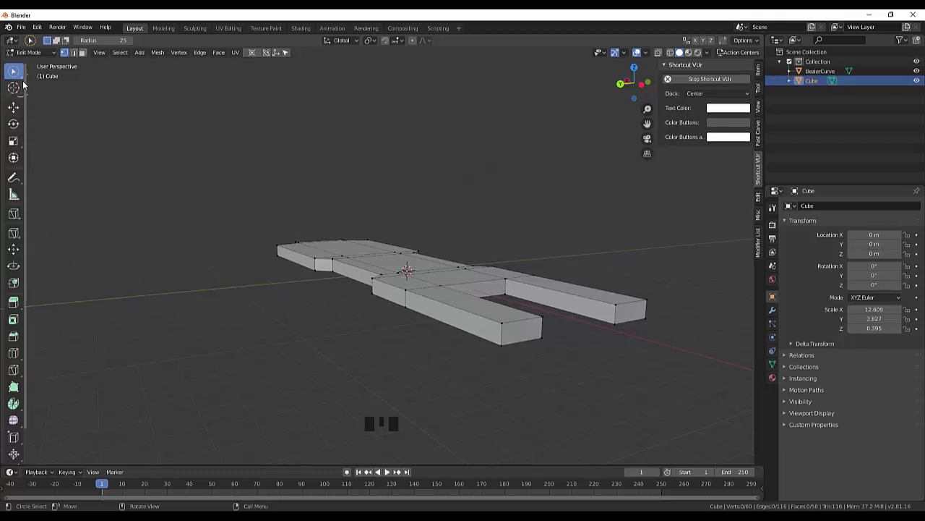
left_click(78, 59)
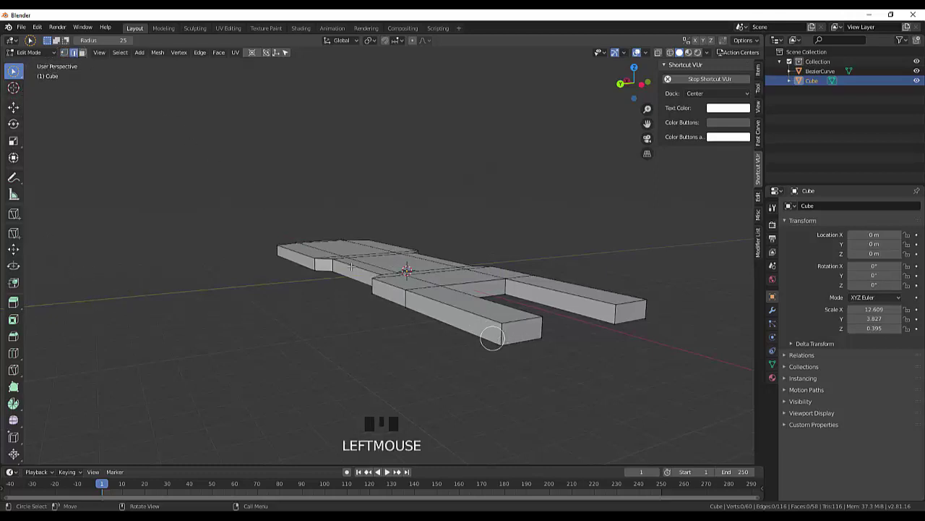
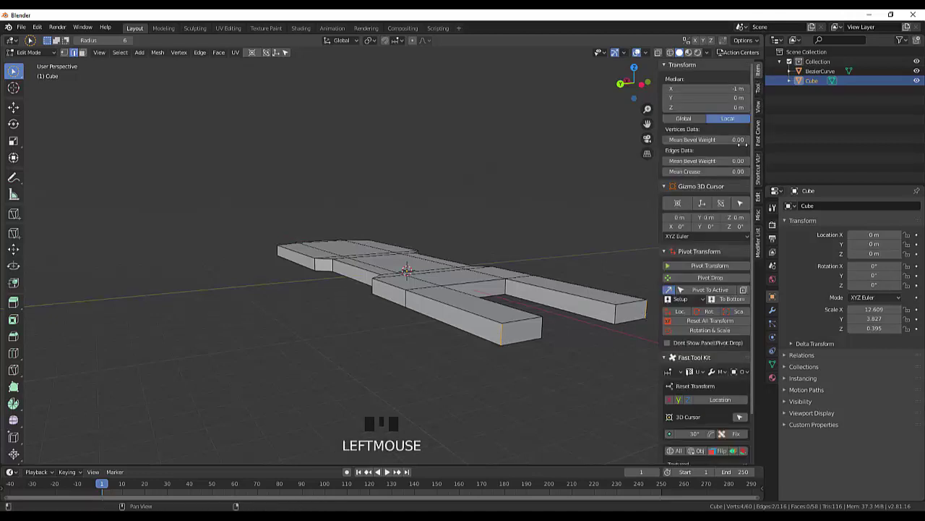
Step: Apply the cube's scale so it reads 1 on every axis and select the prong tip edges
left_click(696, 324)
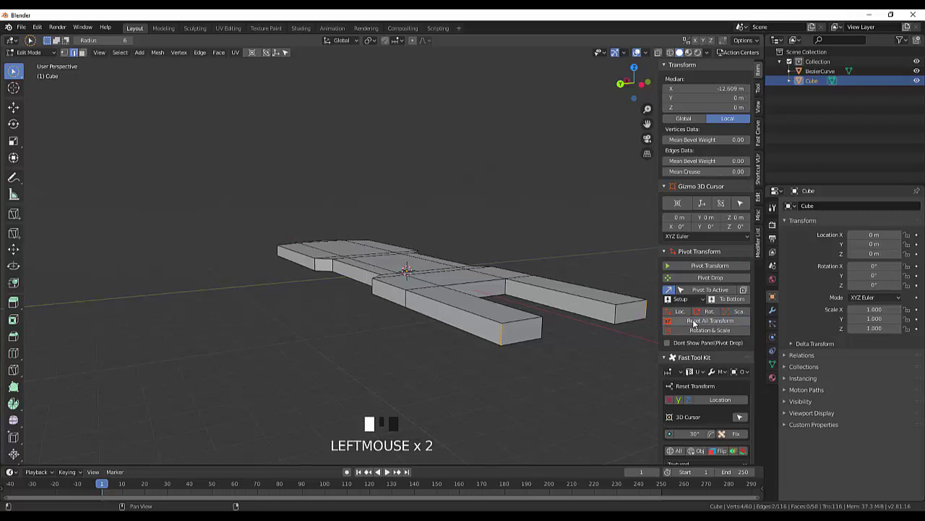
left_click_drag(701, 324, 576, 375)
scroll("down", 3)
scroll("up", 3)
Step: Bevel the prong tip corner edges into rounded multi-segment ends
key("ctrl+b")
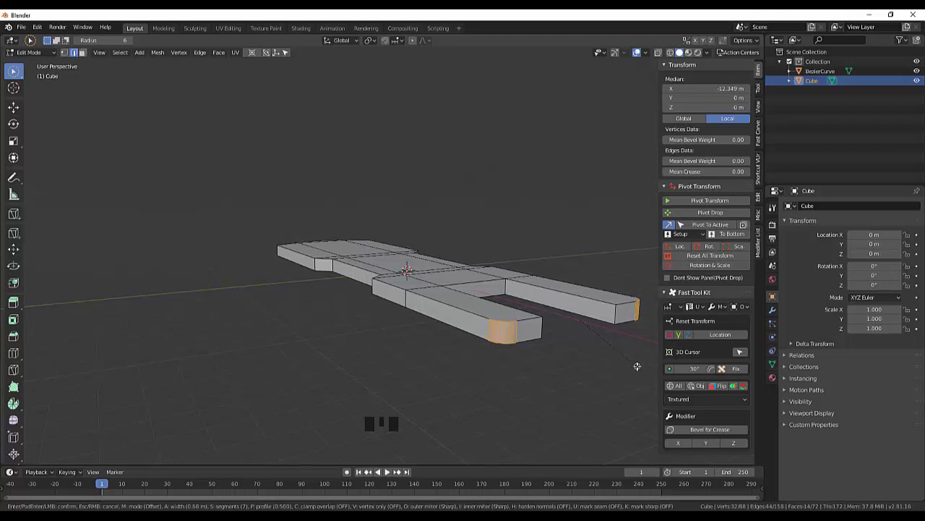
left_click_drag(557, 406, 577, 373)
left_click_drag(577, 374, 523, 302)
Step: Select the four vertical corner edges of the narrowed middle and bevel them
left_click(523, 302)
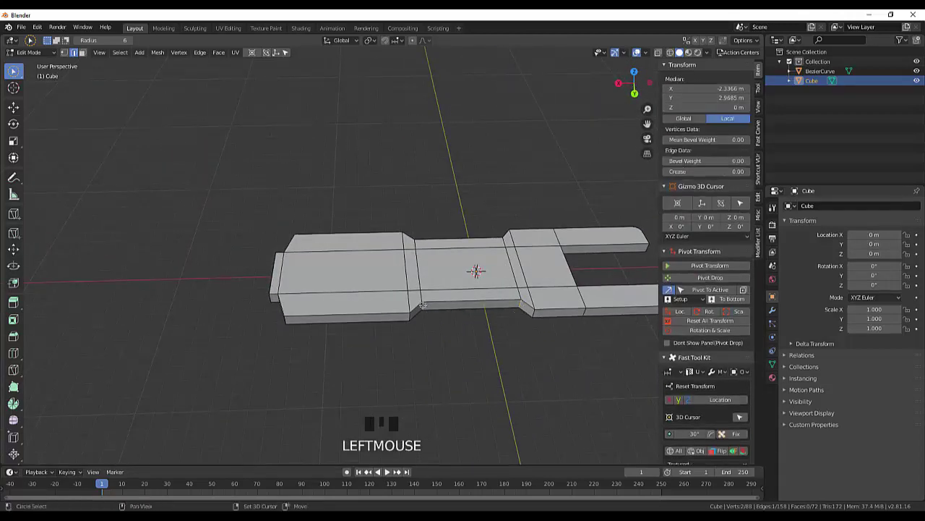
left_click(425, 305)
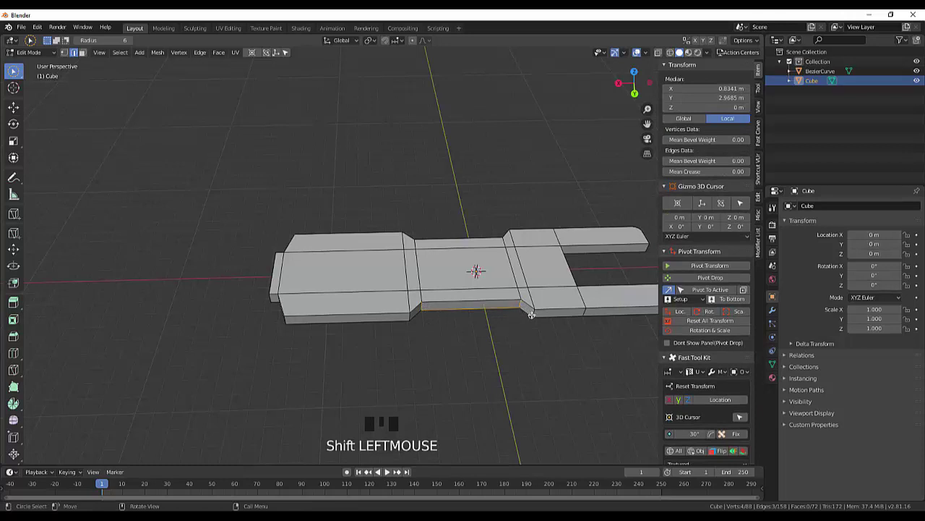
left_click(535, 311)
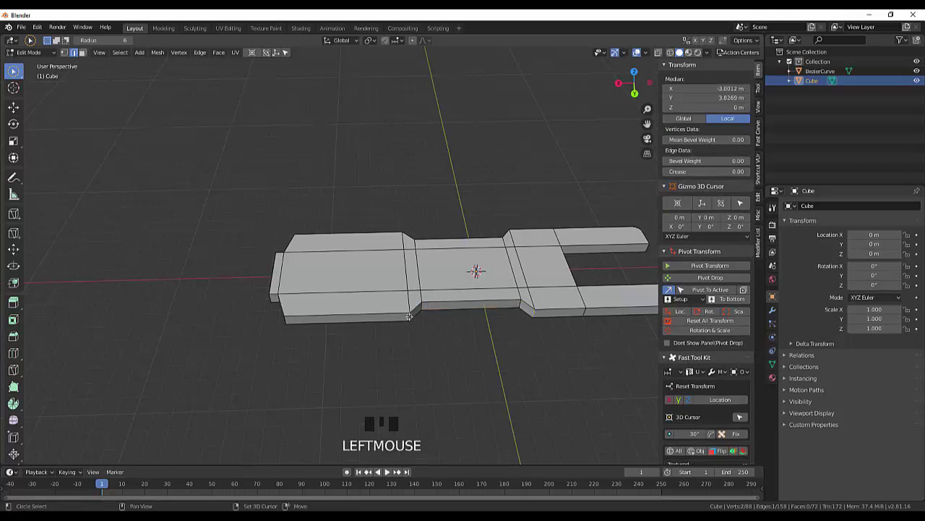
left_click(411, 314)
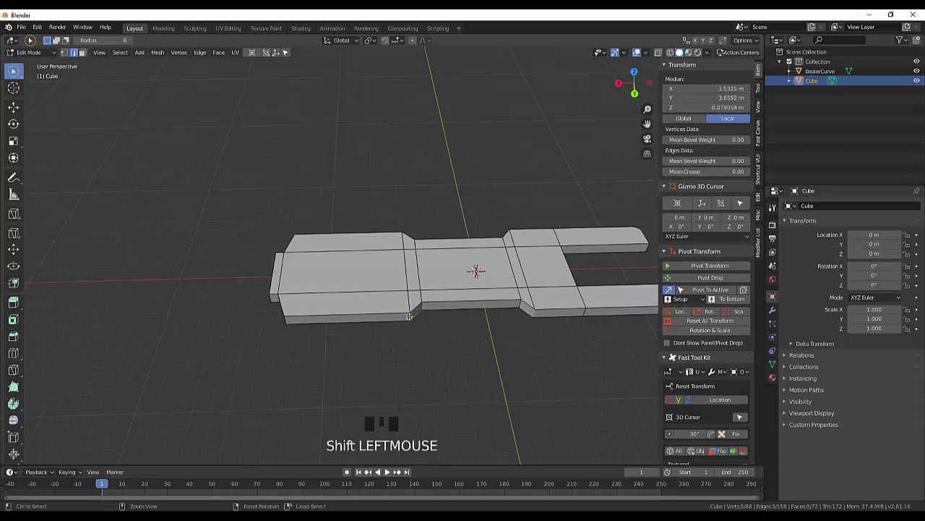
left_click(410, 315)
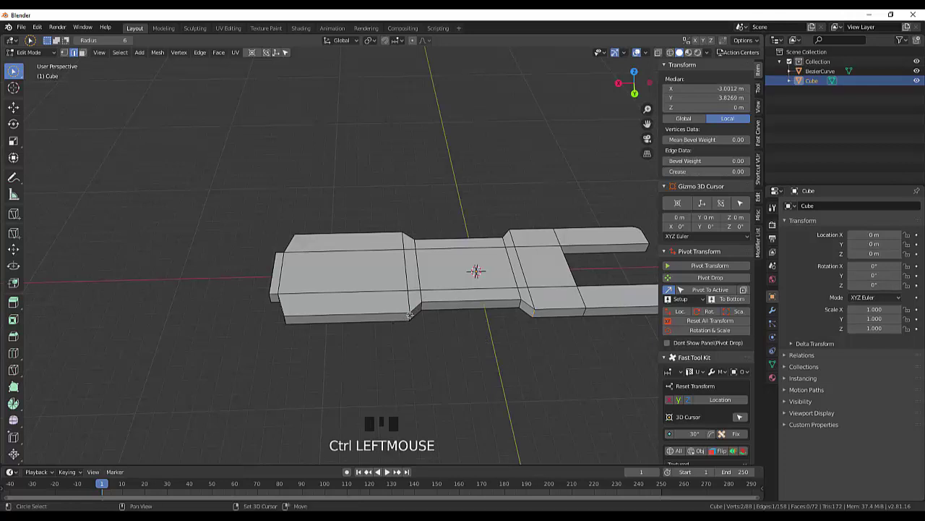
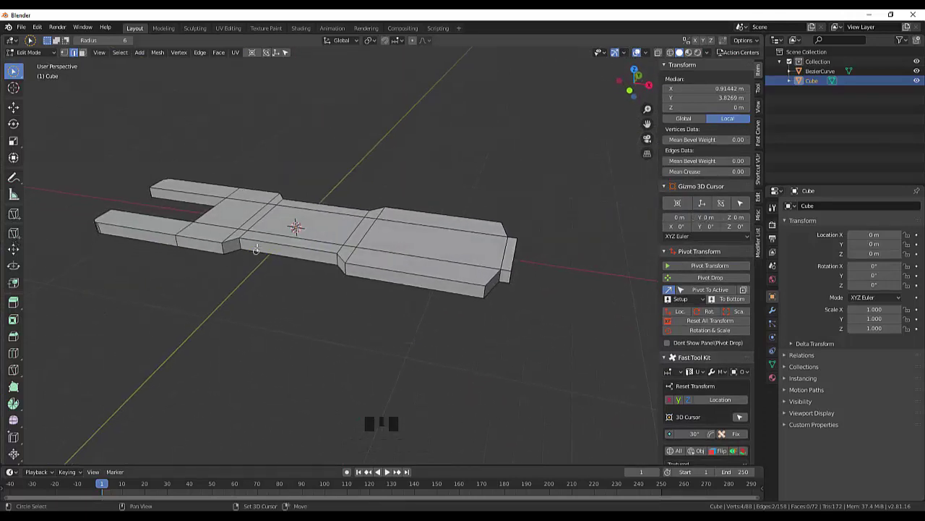
left_click(223, 248)
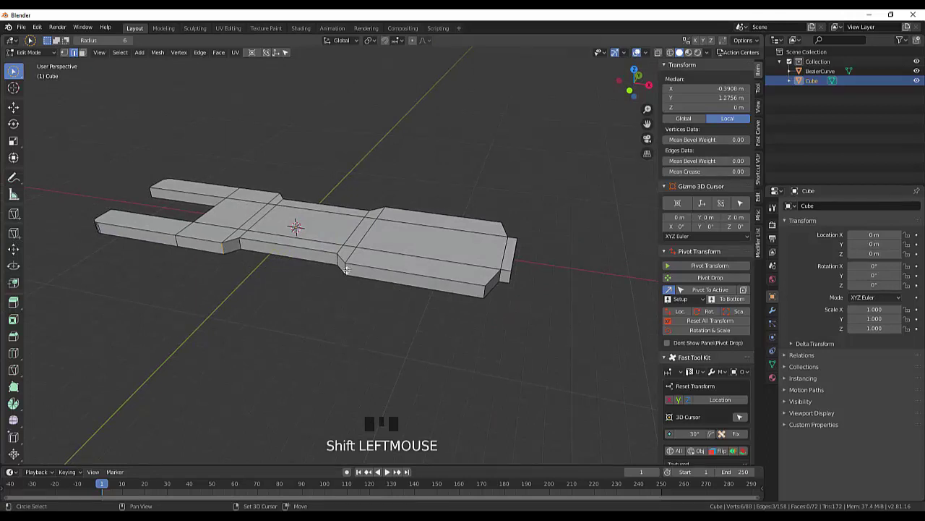
left_click(346, 267)
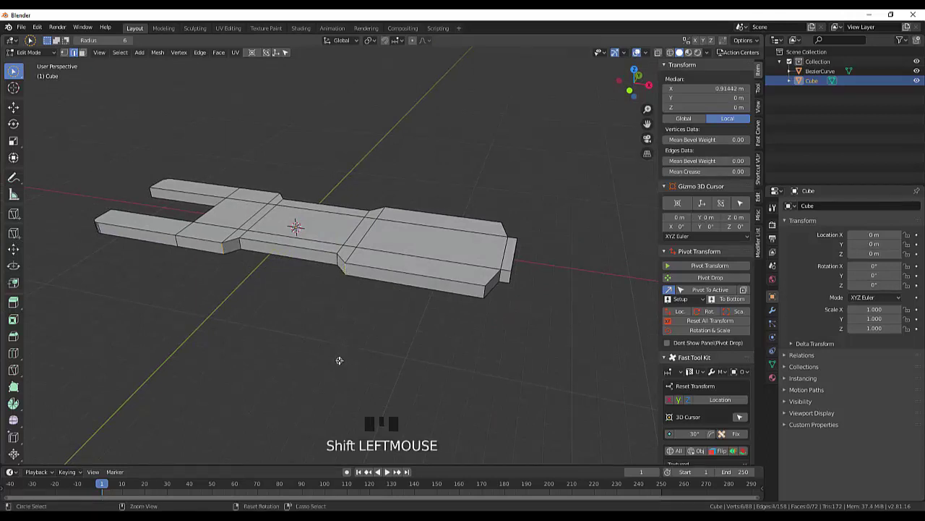
key("ctrl+b")
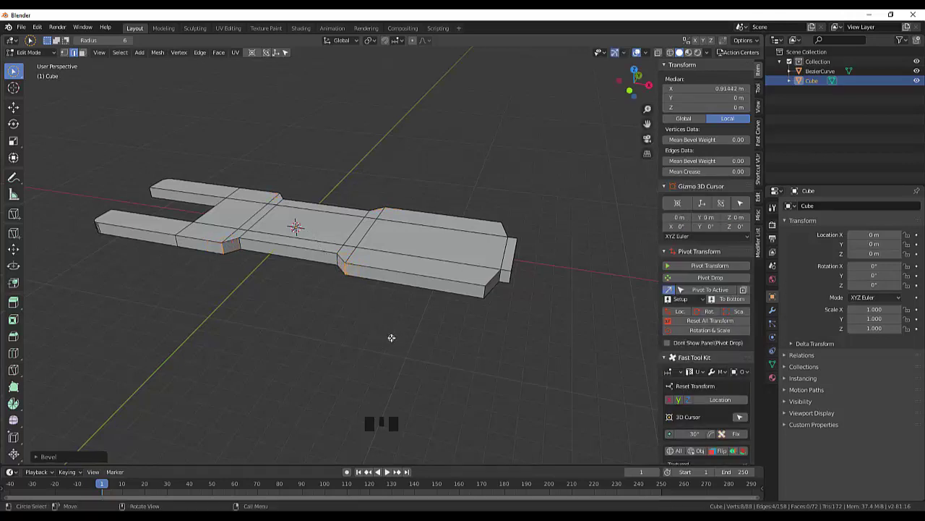
left_click_drag(392, 338, 414, 413)
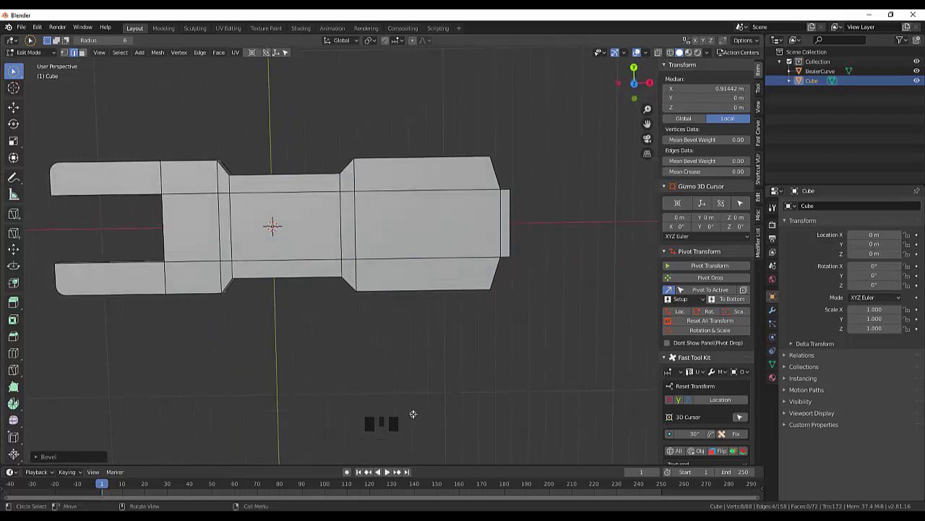
left_click(444, 395)
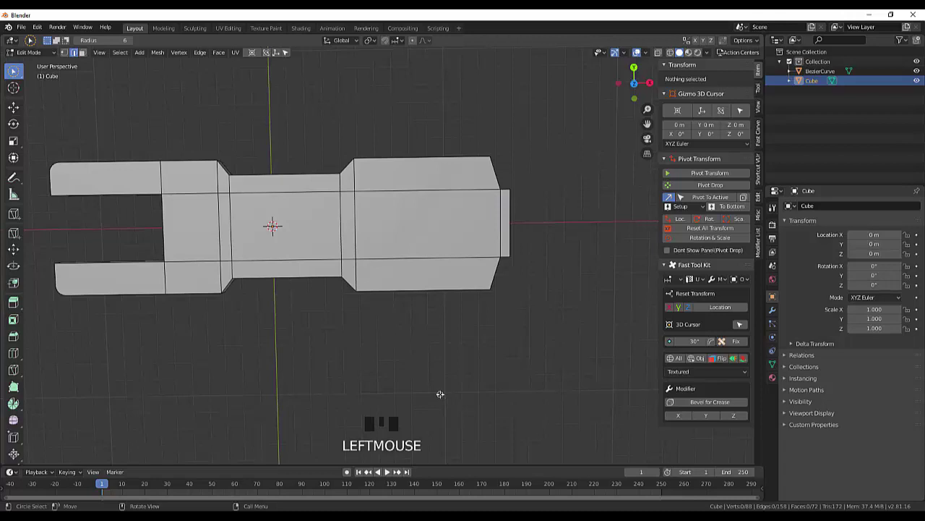
key("ctrl+z")
key("ctrl+z")
key("ctrl+z")
key("ctrl+z")
key("ctrl+z")
left_click_drag(482, 401, 598, 336)
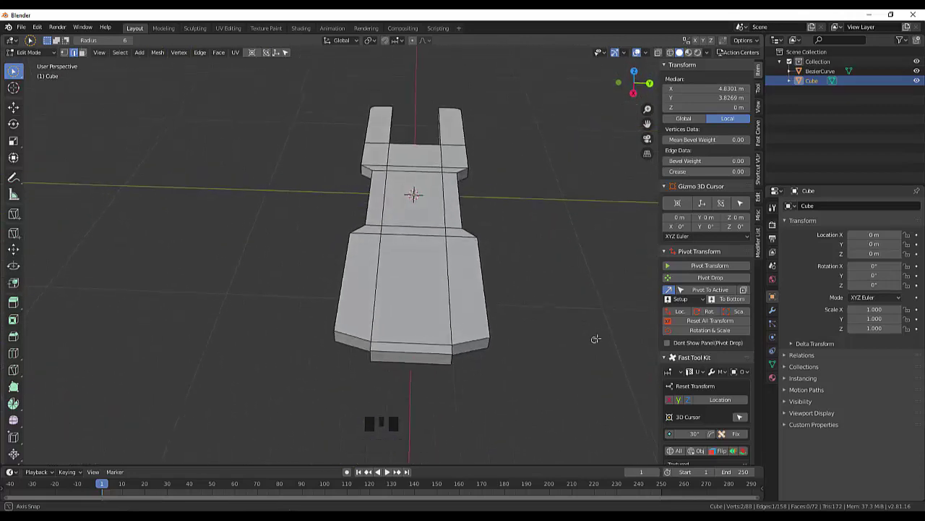
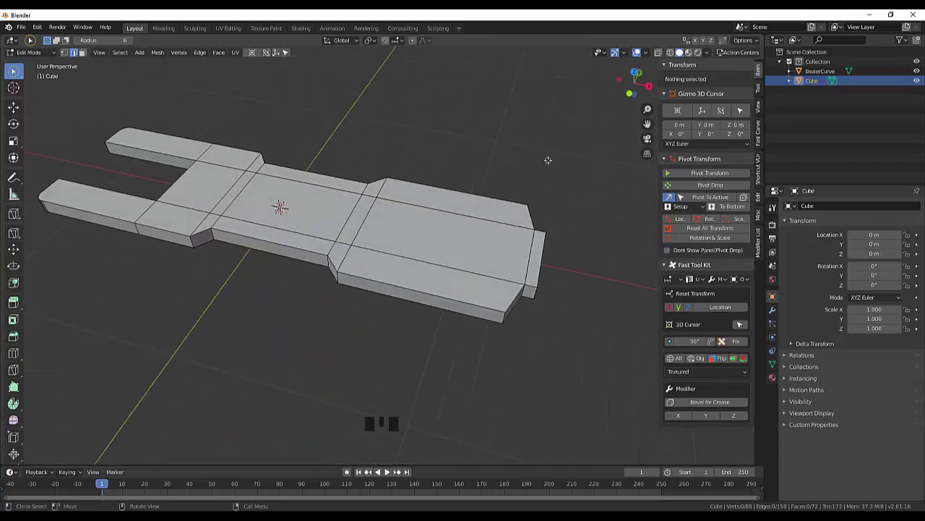
left_click(540, 275)
Step: Select all linked geometry of the forked mesh with Ctrl+L
key("l")
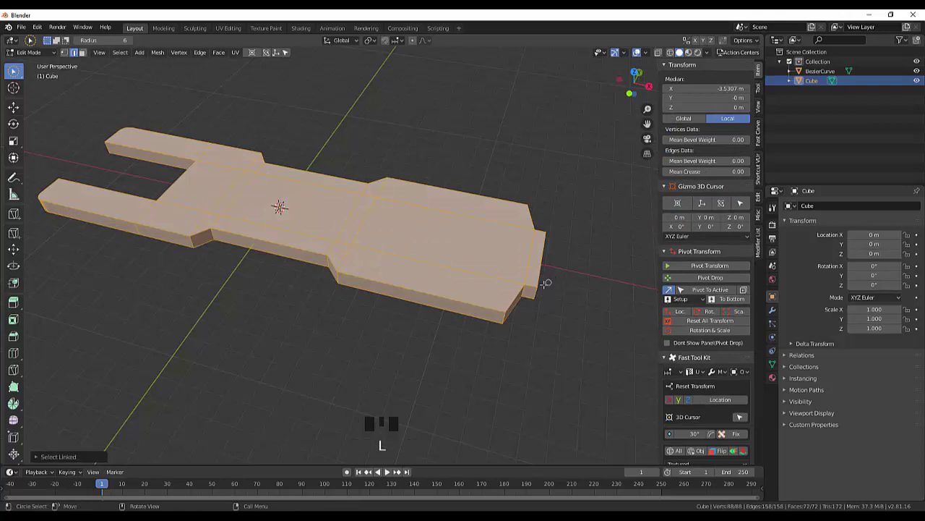
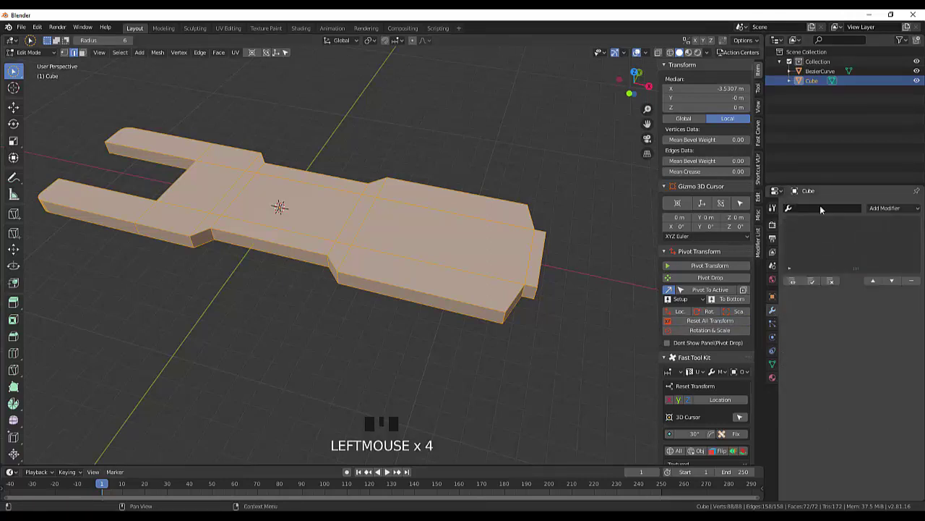
Step: Add a Bevel modifier (0.1 m width, one segment) to the cube and inspect it all round
left_click_drag(895, 210, 621, 293)
left_click_drag(620, 293, 545, 283)
left_click_drag(545, 283, 556, 248)
left_click_drag(558, 246, 620, 253)
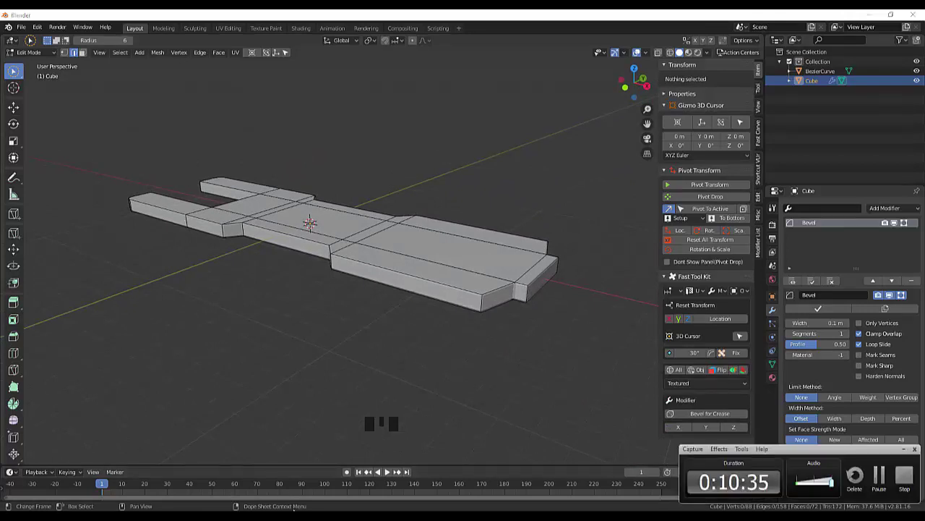
scroll("down", 3)
scroll("up", 3)
left_click_drag(383, 345, 866, 487)
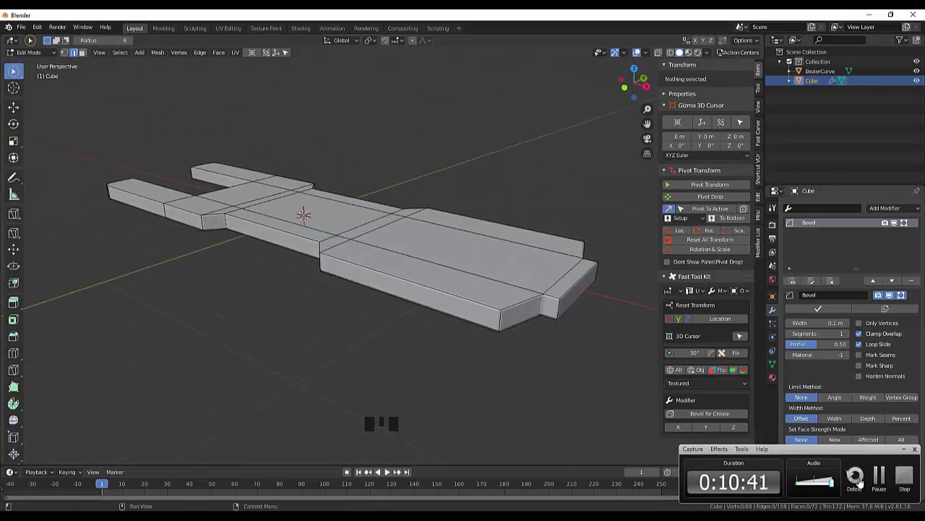